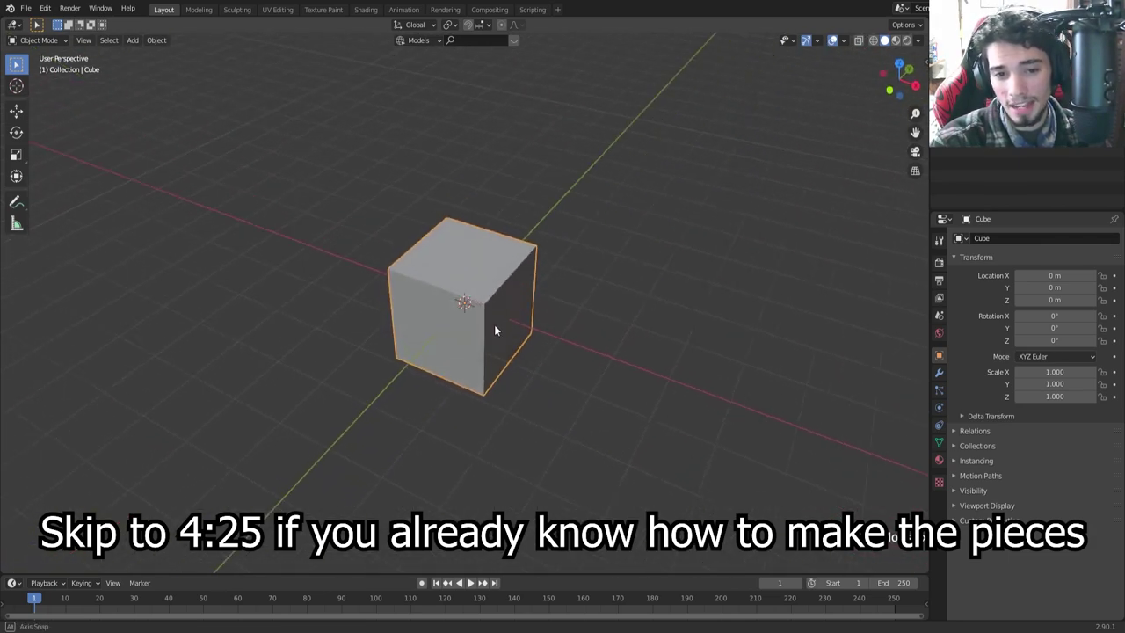
Step: Select the cube and orbit around it to inspect where it sits relative to the origin
middle_click(736, 302)
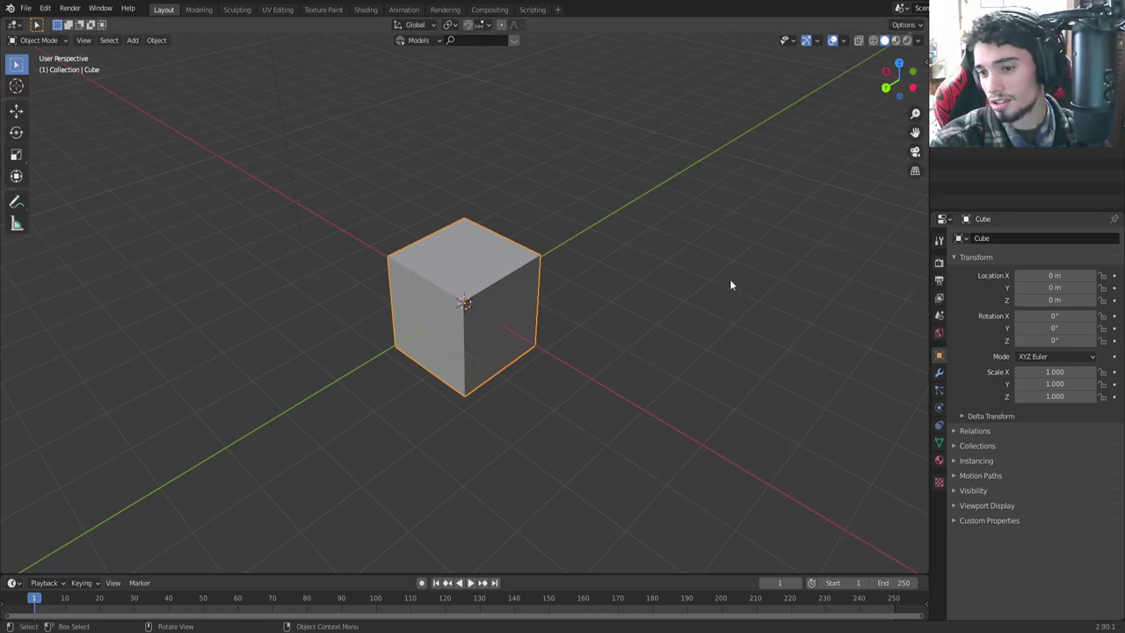
middle_click(635, 331)
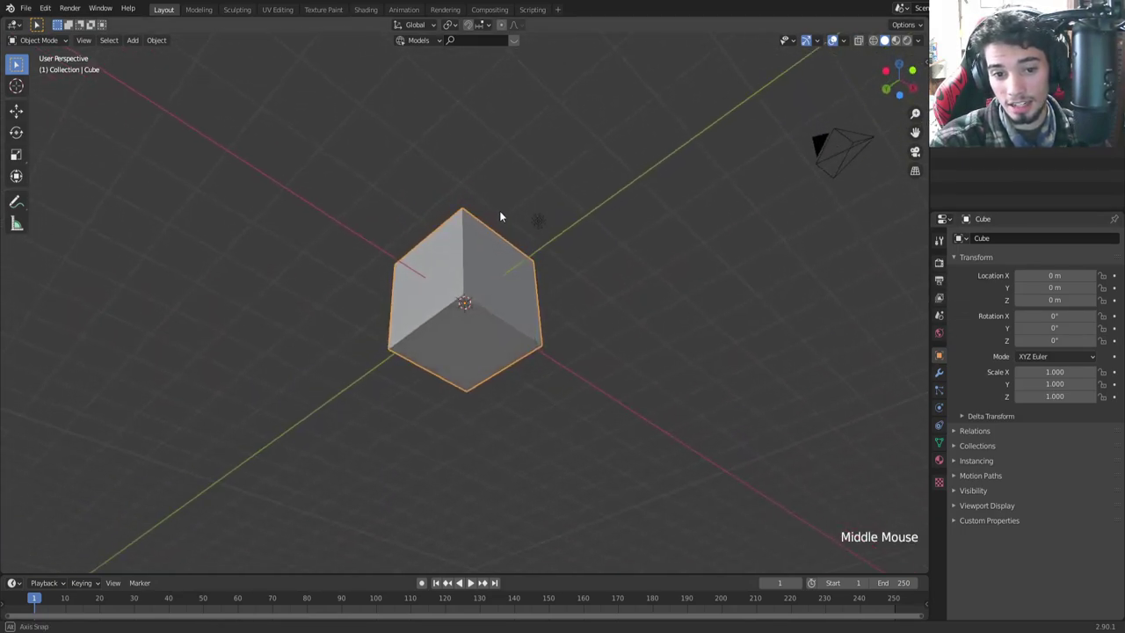
middle_click(508, 226)
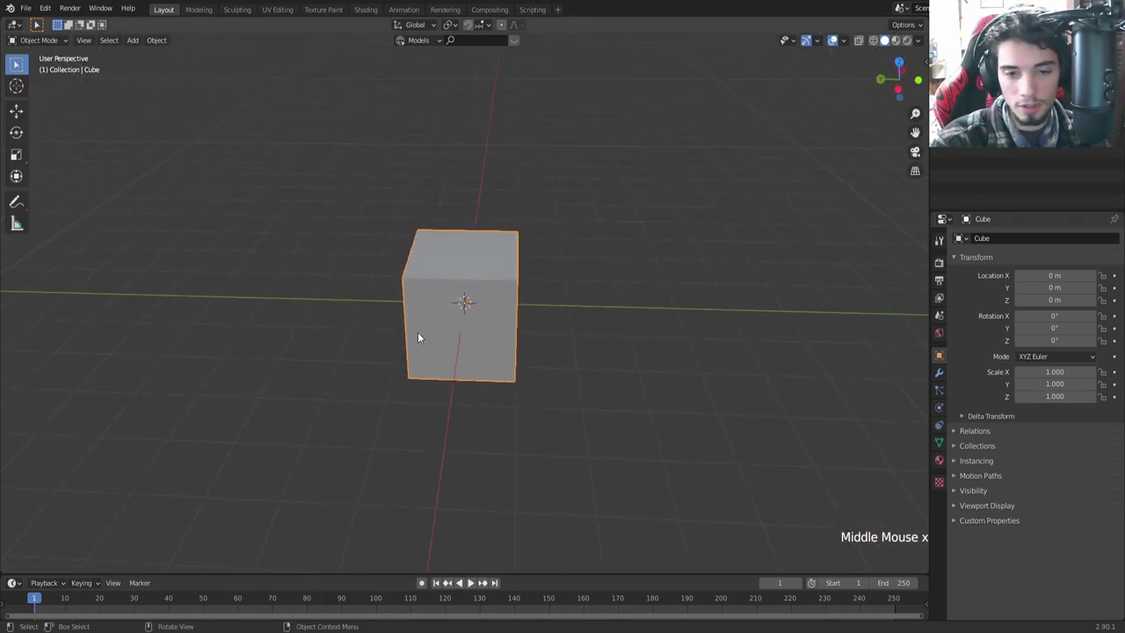
left_click(383, 168)
middle_click(634, 439)
middle_click(546, 448)
scroll("up", 3)
middle_click(547, 450)
middle_click(551, 353)
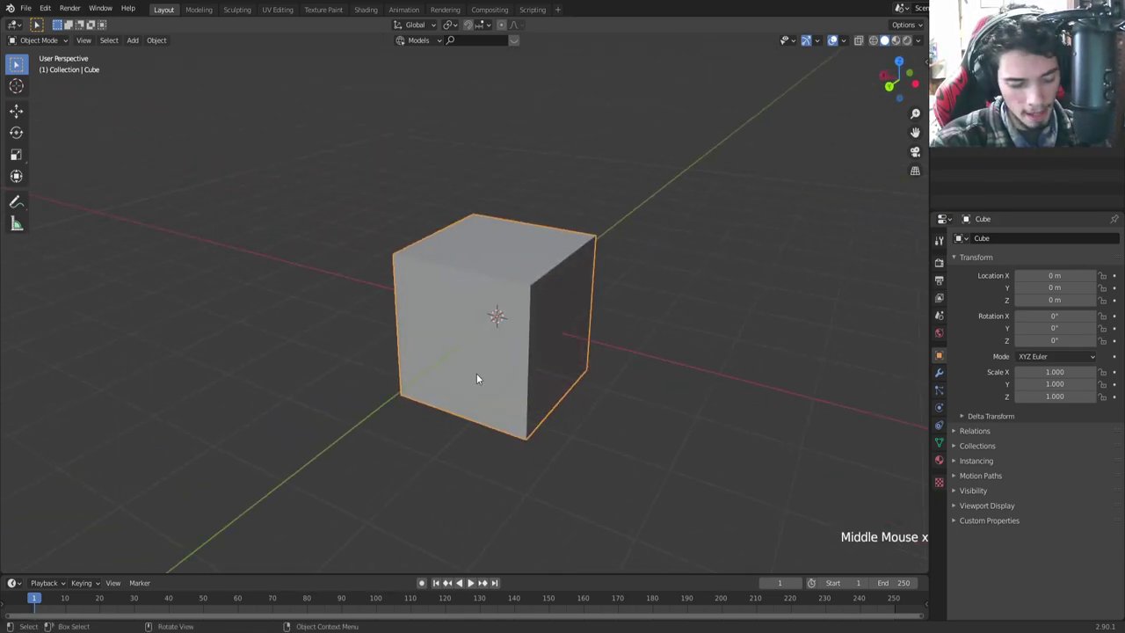
Step: In Edit Mode move the cube's mesh along Y so a corner meets the world origin, then return to Object Mode
key("Tab")
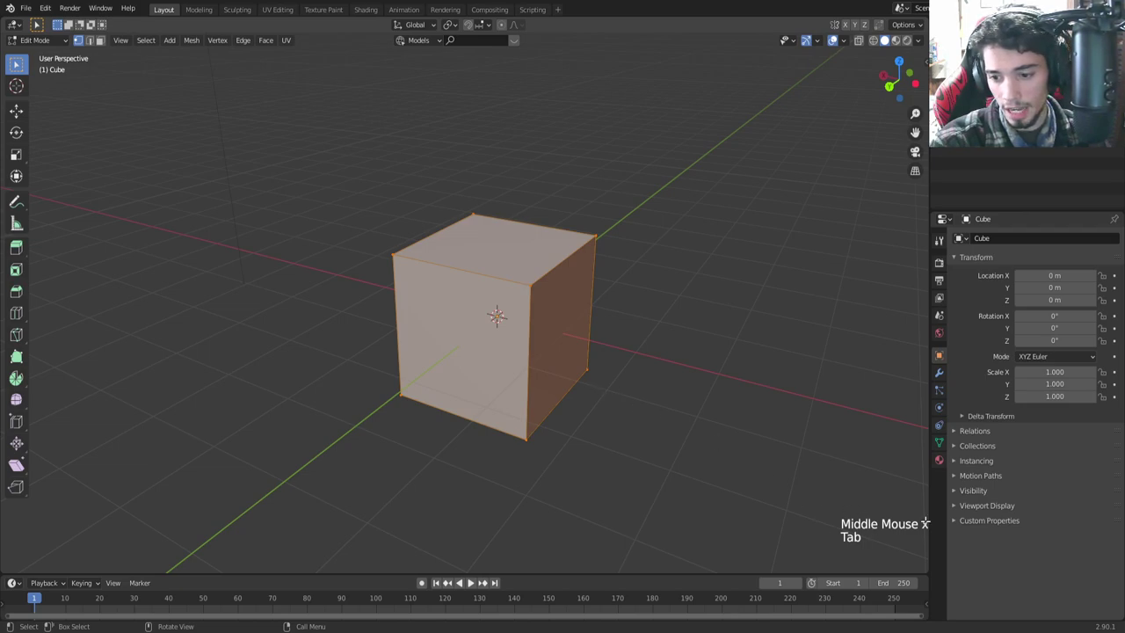
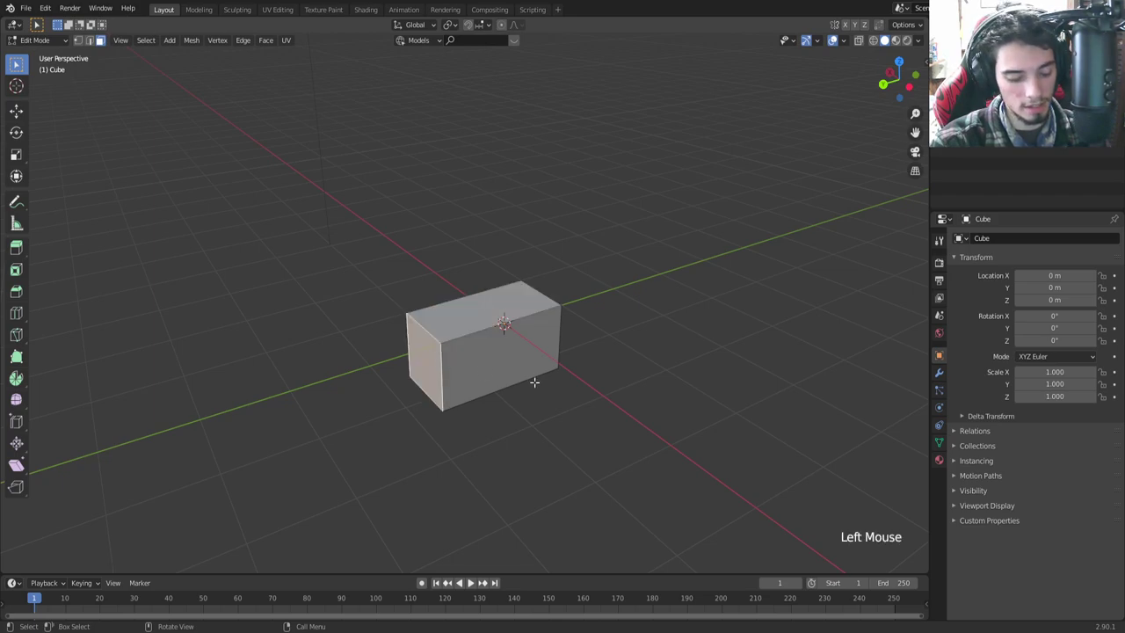
key("g")
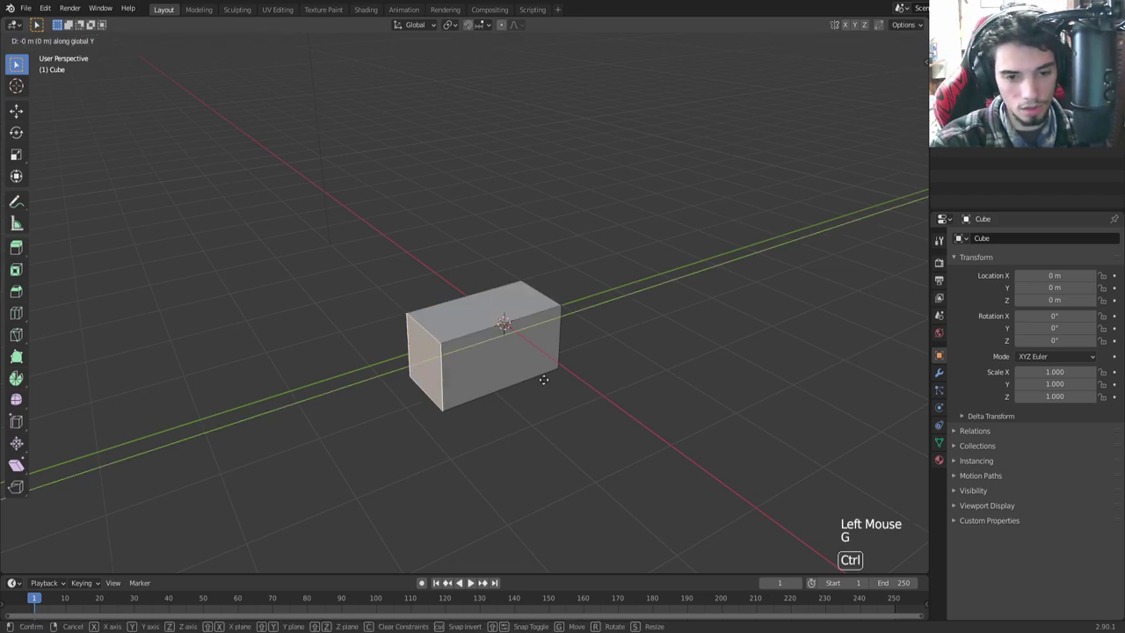
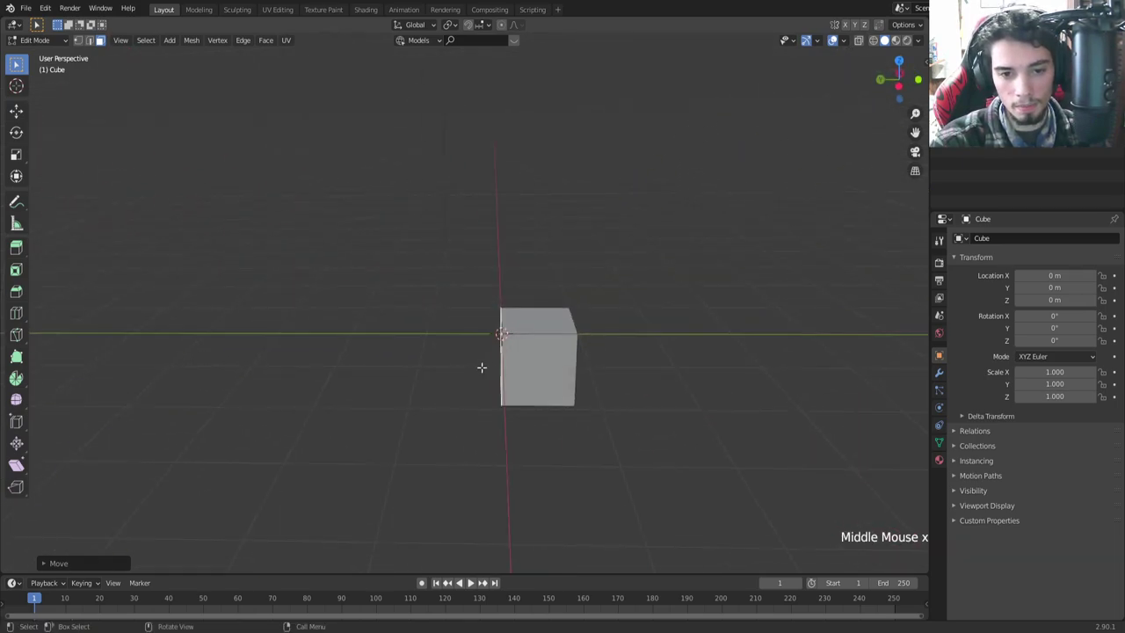
key("Tab")
middle_click(552, 366)
scroll("up", 3)
middle_click(533, 468)
scroll("down", 3)
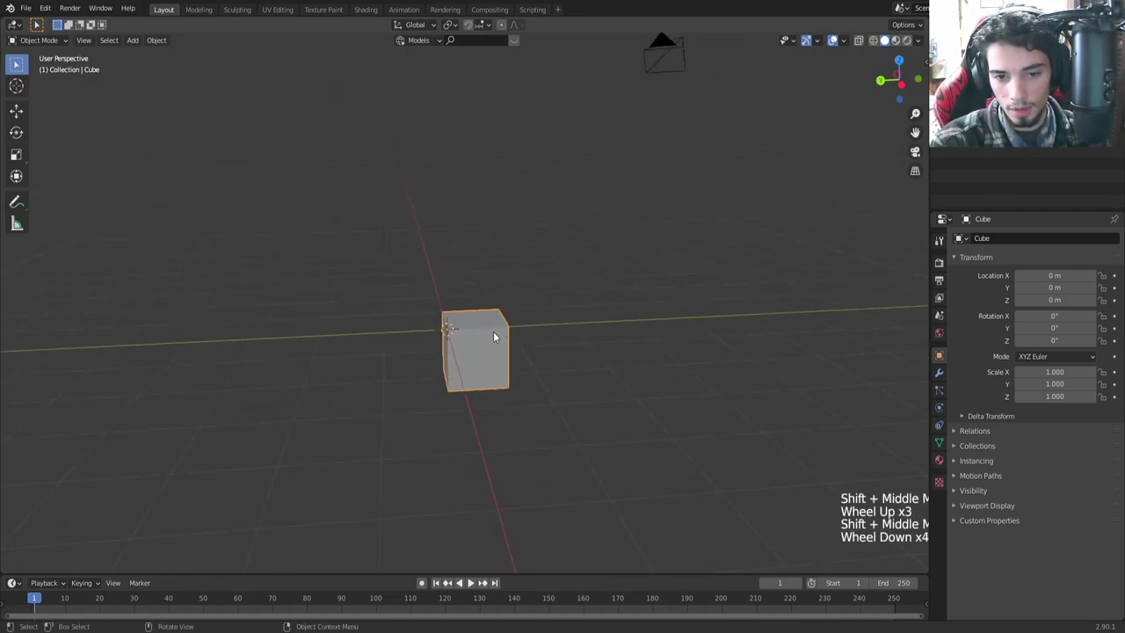
Step: Set the cube's origin to the centre of its geometry with Set Origin > Origin to Geometry
right_click(482, 327)
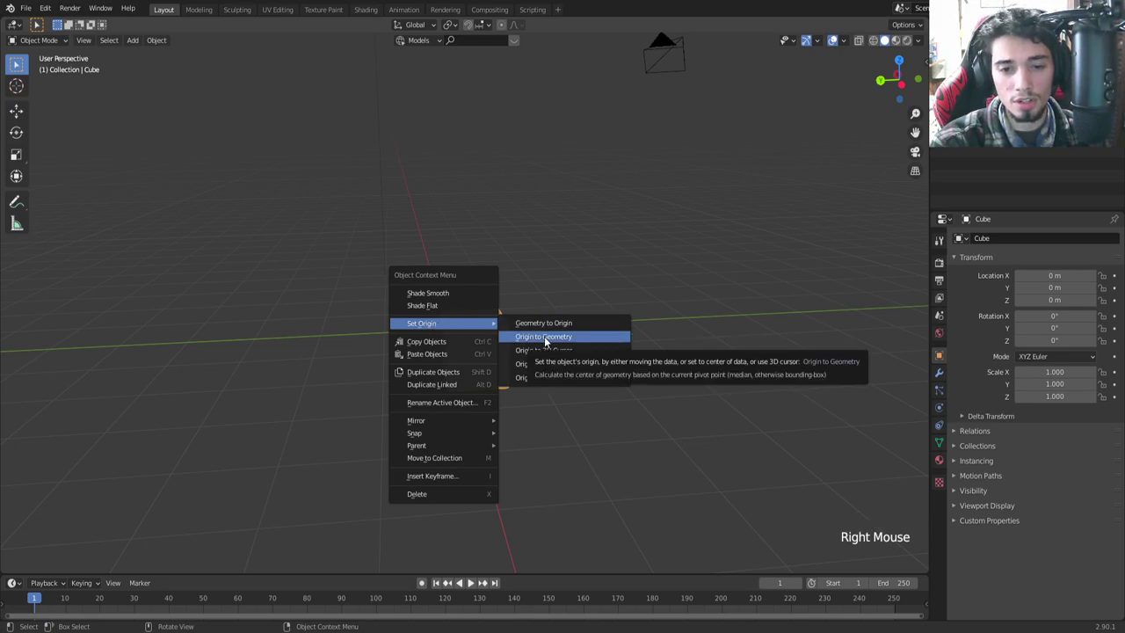
middle_click(511, 363)
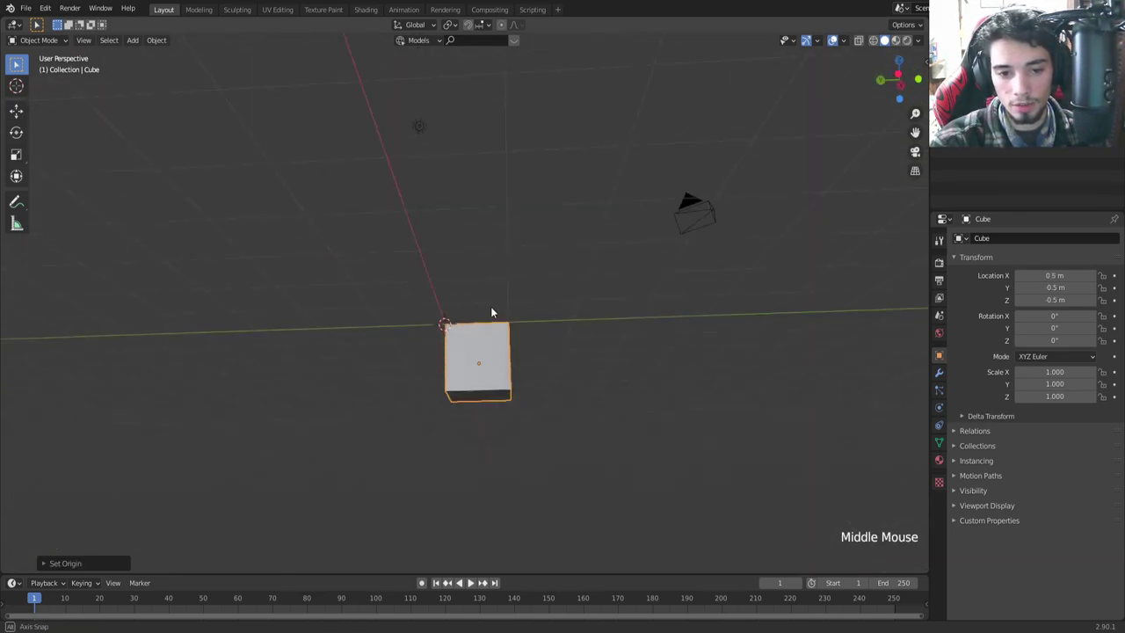
middle_click(499, 367)
scroll("down", 3)
middle_click(490, 339)
middle_click(509, 393)
Step: Orbit around the cube to confirm its location now reads 0.5, -0.5, -0.5
left_click(440, 312)
middle_click(509, 375)
middle_click(503, 374)
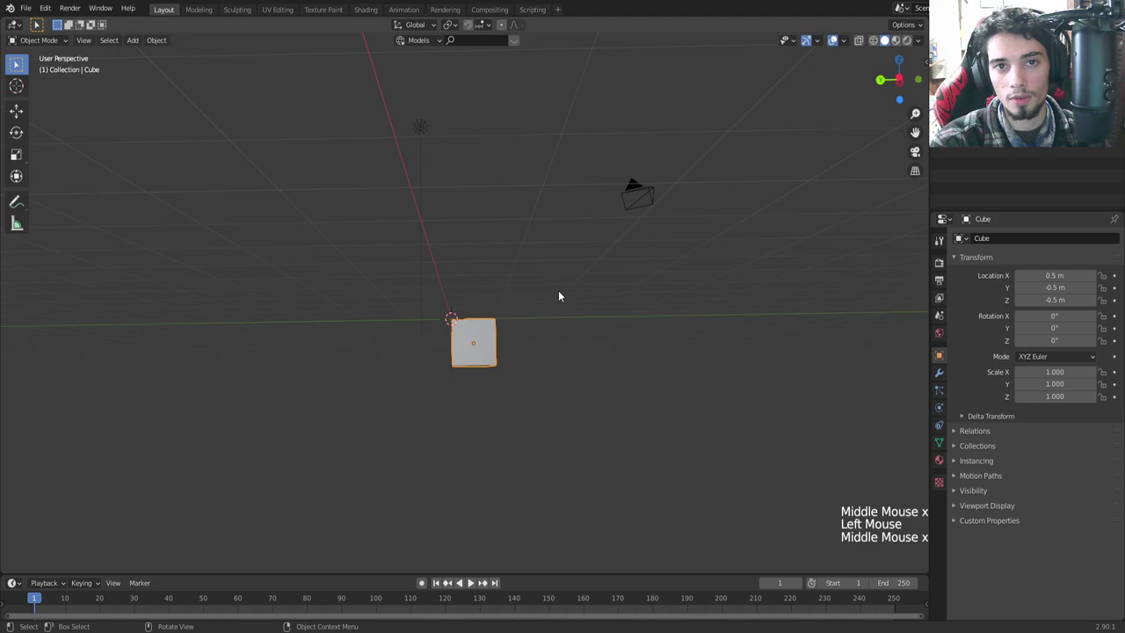
middle_click(533, 324)
middle_click(522, 422)
scroll("up", 3)
middle_click(530, 481)
scroll("down", 3)
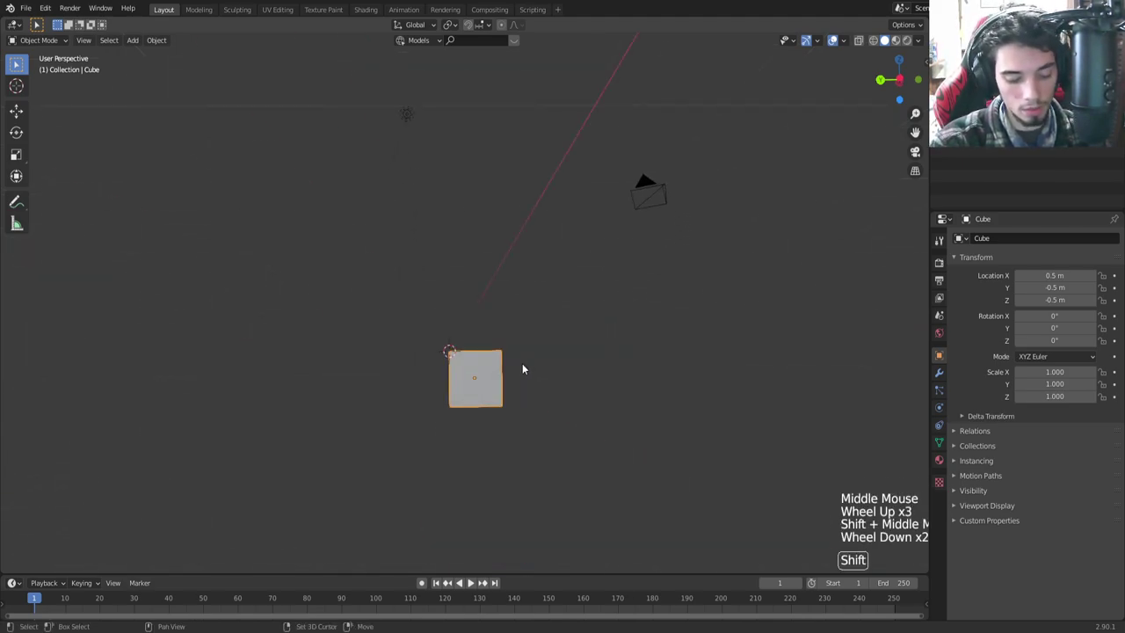
Step: Duplicate the cube repeatedly with Shift+D, lifting each copy straight up Z into a stacked column
key("shift+d")
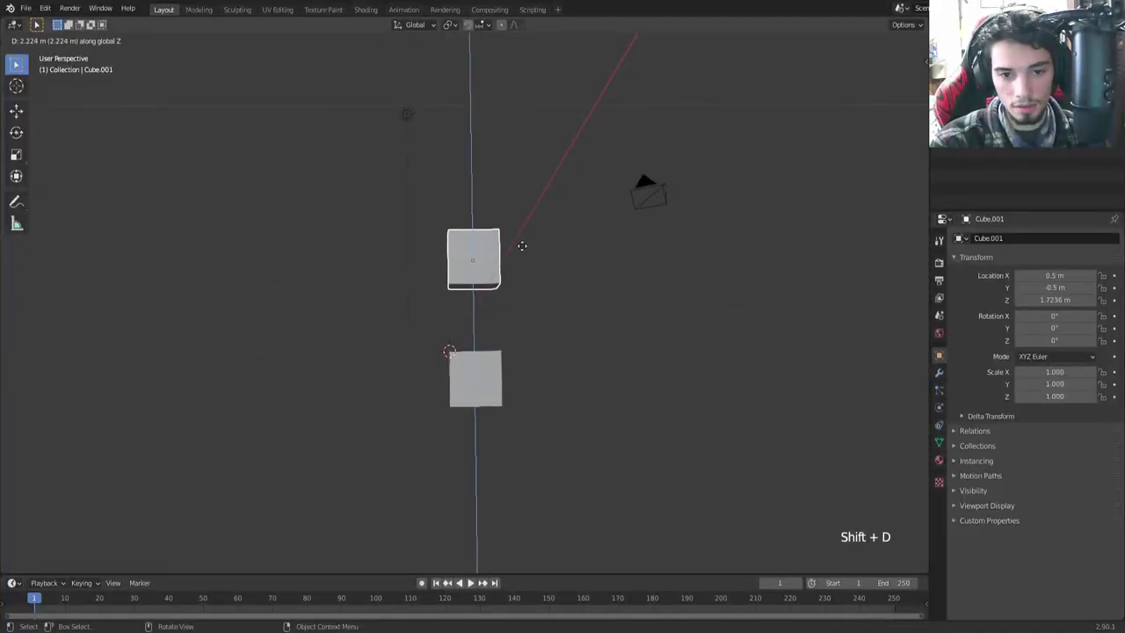
middle_click(473, 580)
key("shift+d")
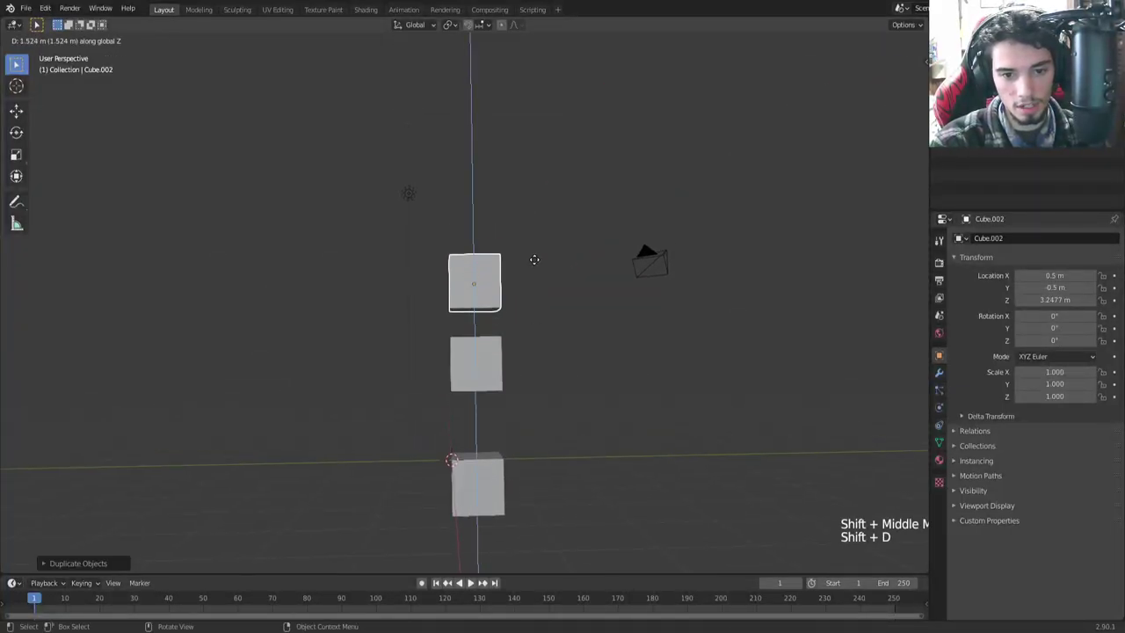
middle_click(473, 581)
key("shift+d")
middle_click(538, 234)
key("shift+d")
Step: Orbit around the stack, select each cube in turn and finish on the original bottom cube
middle_click(537, 215)
middle_click(516, 333)
scroll("down", 3)
left_click(452, 187)
middle_click(533, 488)
middle_click(535, 457)
left_click(494, 477)
left_click(487, 420)
left_click(484, 346)
left_click(478, 291)
middle_click(540, 535)
left_click(480, 478)
middle_click(527, 496)
scroll("up", 3)
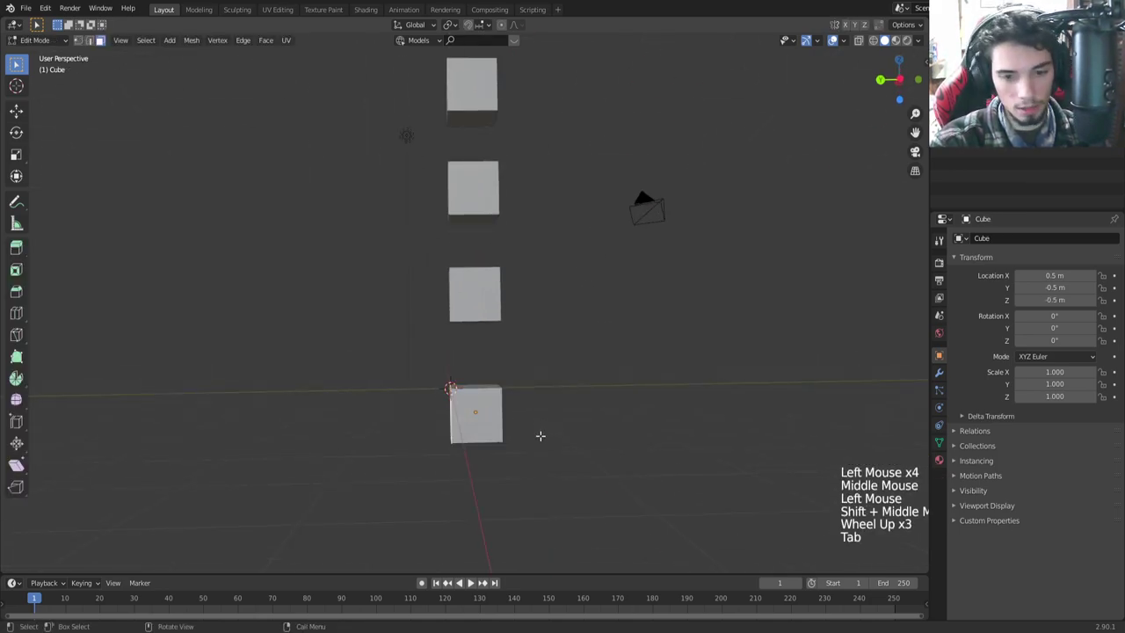
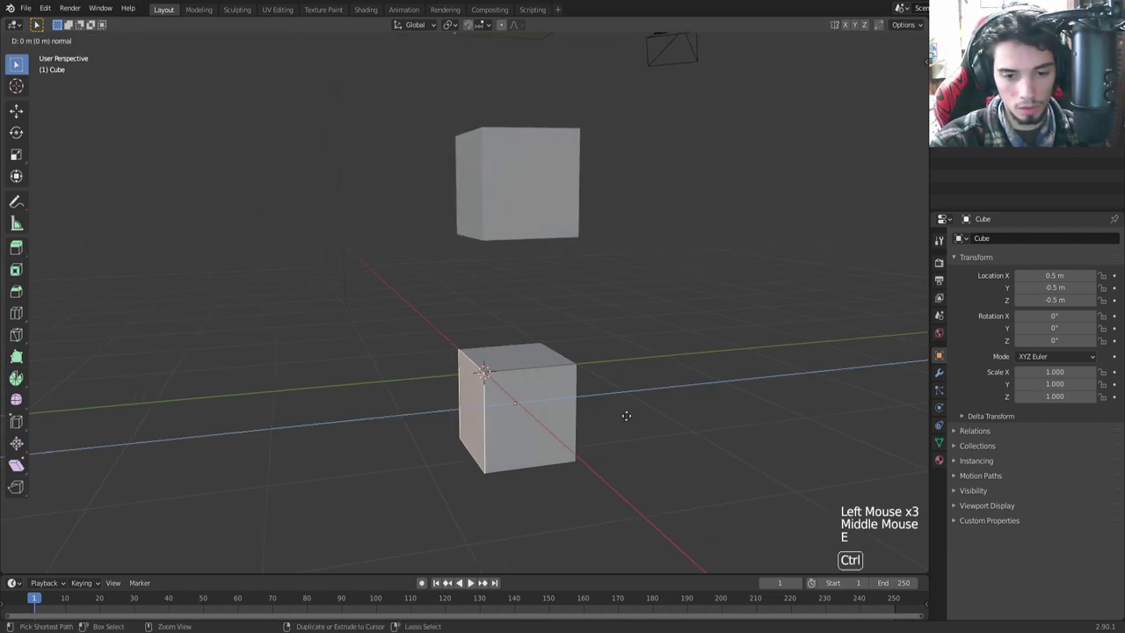
Step: Extrude side faces into a row of three blocks and the middle top face up into the T stem
key("e")
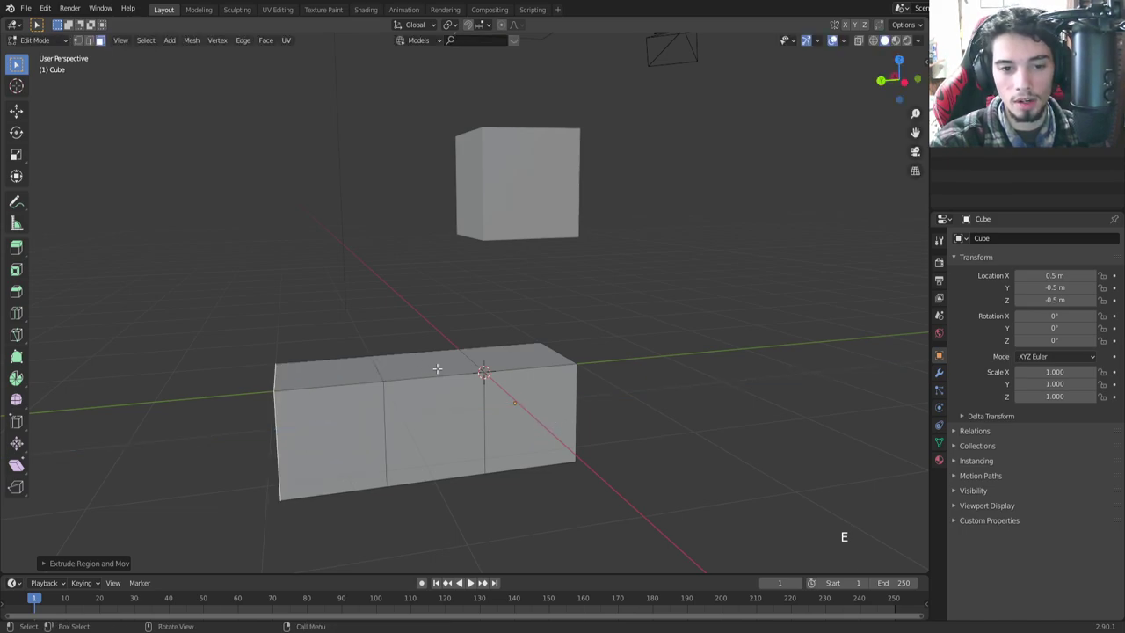
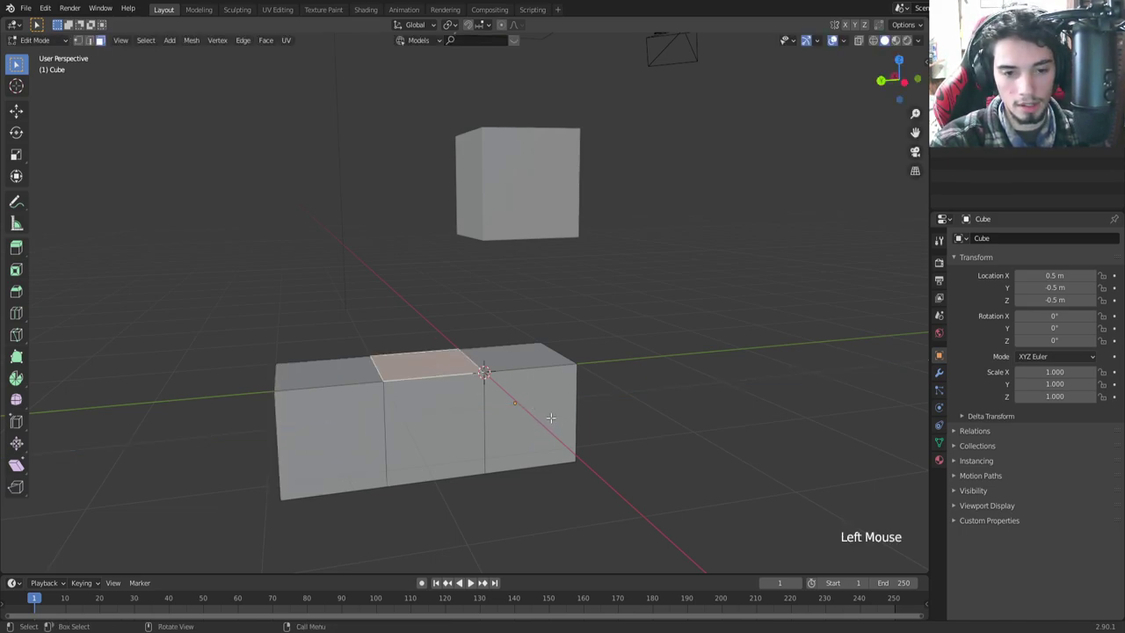
key("e")
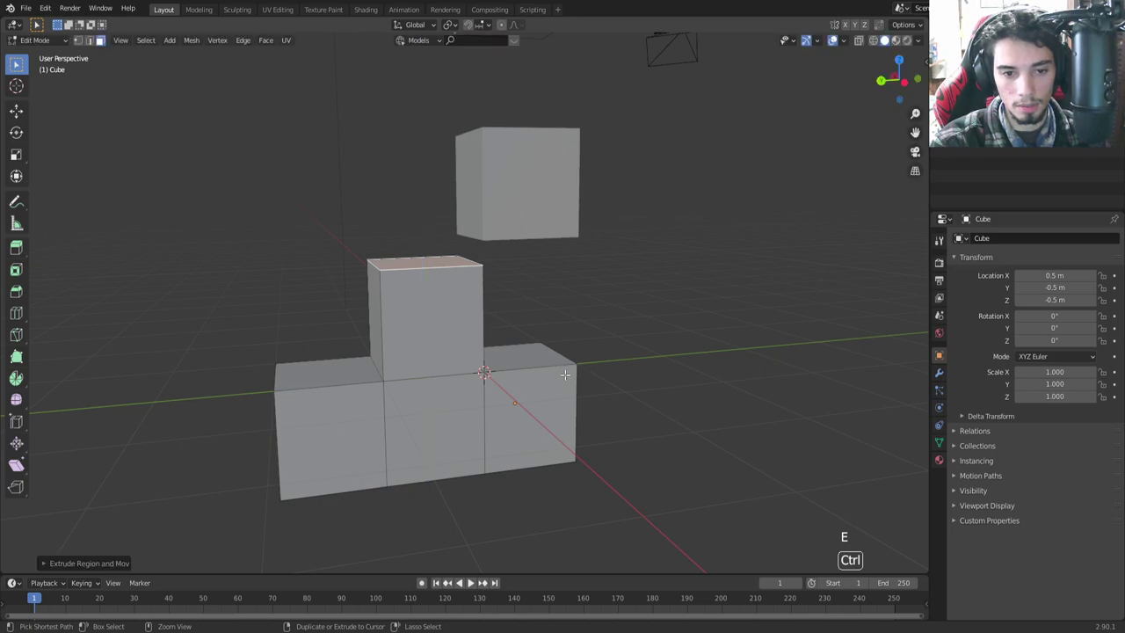
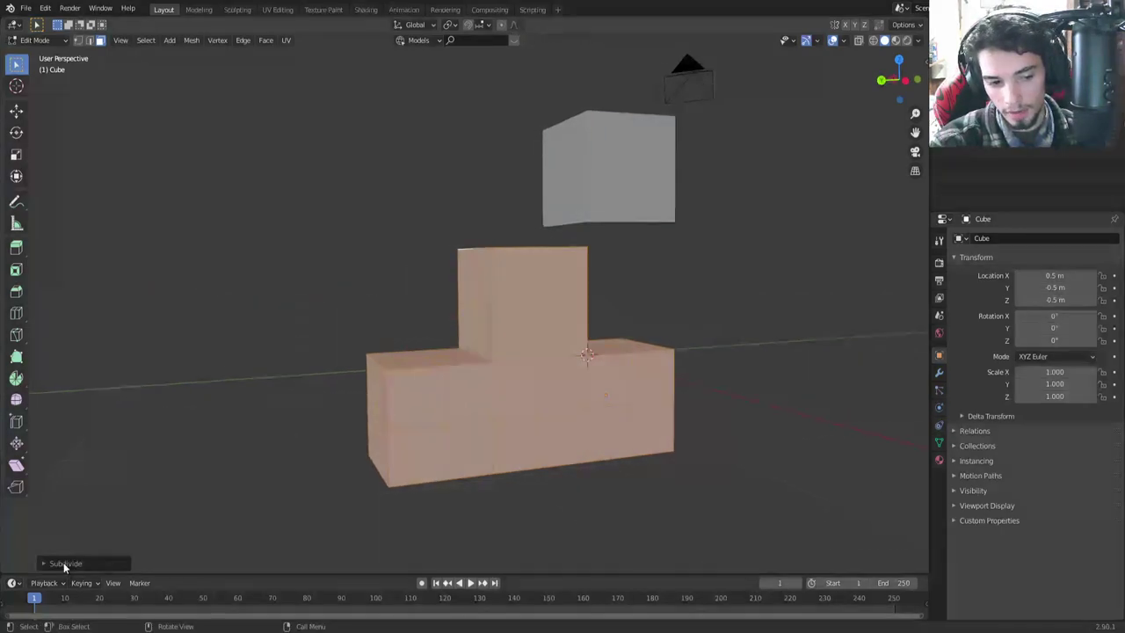
Step: Subdivide the T piece with 3 cuts, leave Edit Mode and set its origin to geometry
left_click(71, 564)
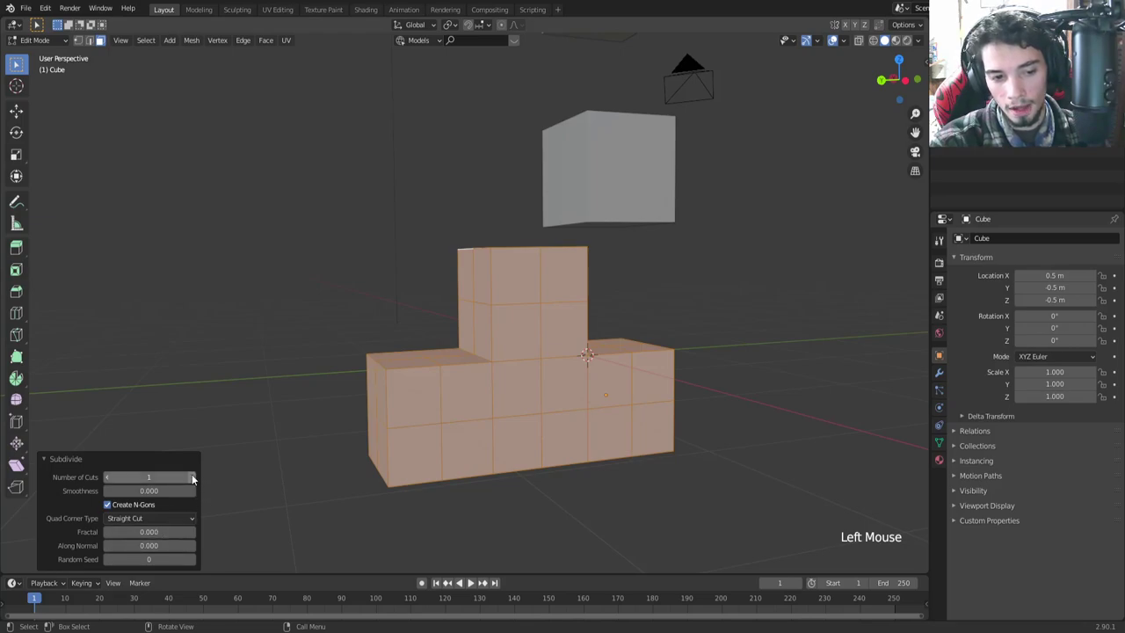
double_click(195, 479)
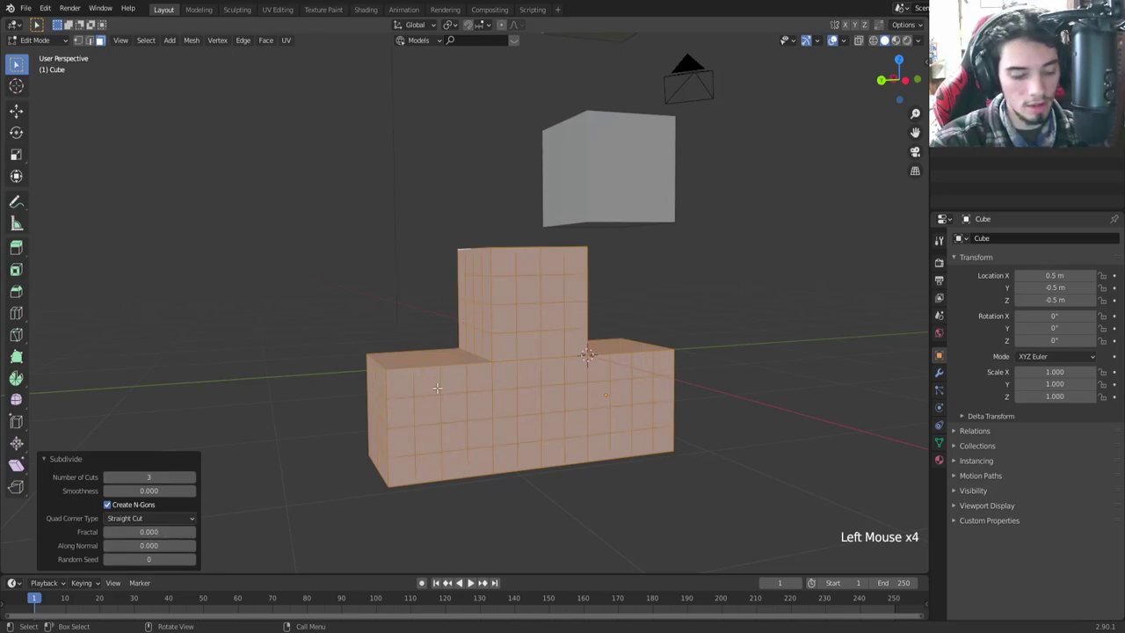
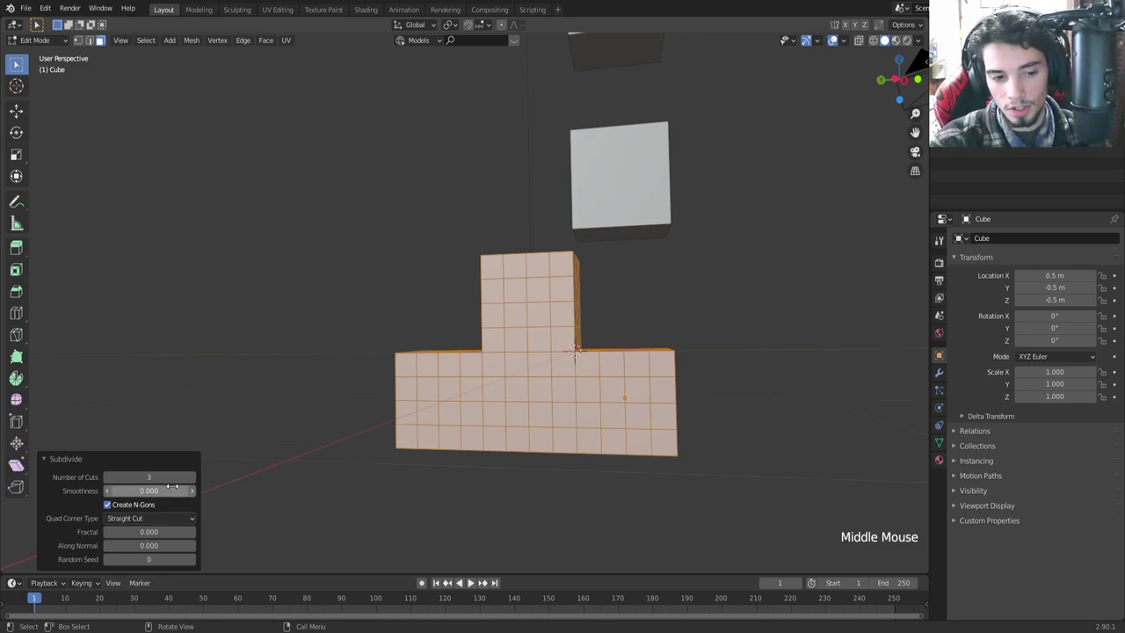
key("Tab")
middle_click(510, 392)
right_click(401, 367)
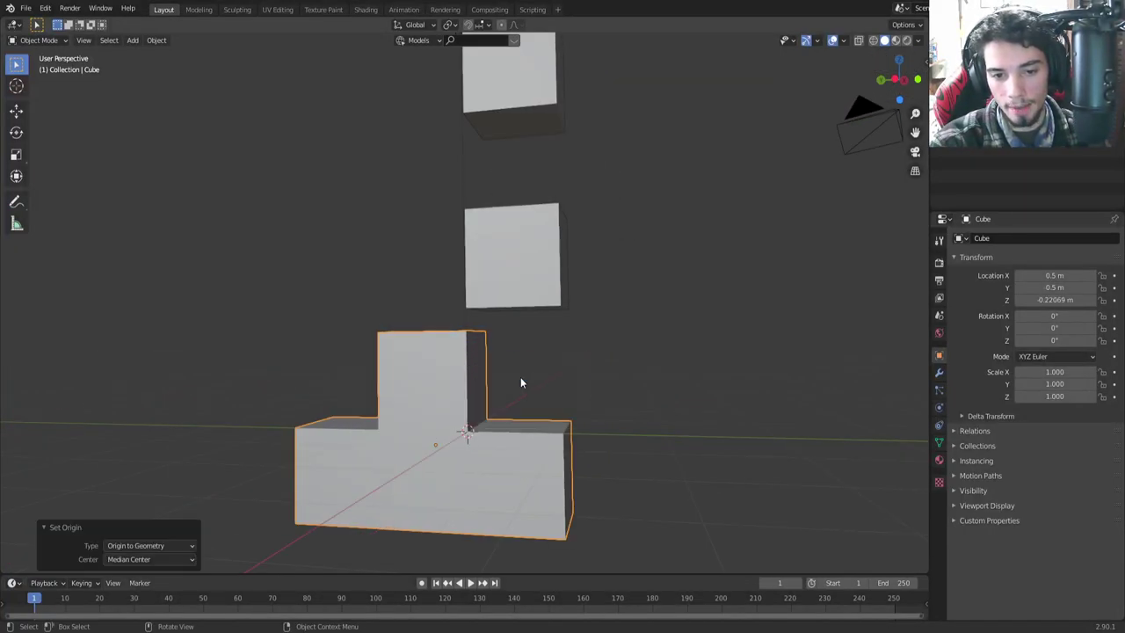
Step: Orbit up the stack and select the cube just above the T piece
middle_click(485, 409)
middle_click(563, 461)
middle_click(525, 404)
middle_click(343, 451)
middle_click(439, 415)
scroll("up", 3)
middle_click(461, 500)
left_click(487, 421)
middle_click(409, 476)
scroll("down", 3)
Step: Extrude Cube.001 block by block into an L piece and select all of its faces
key("Tab")
key("e")
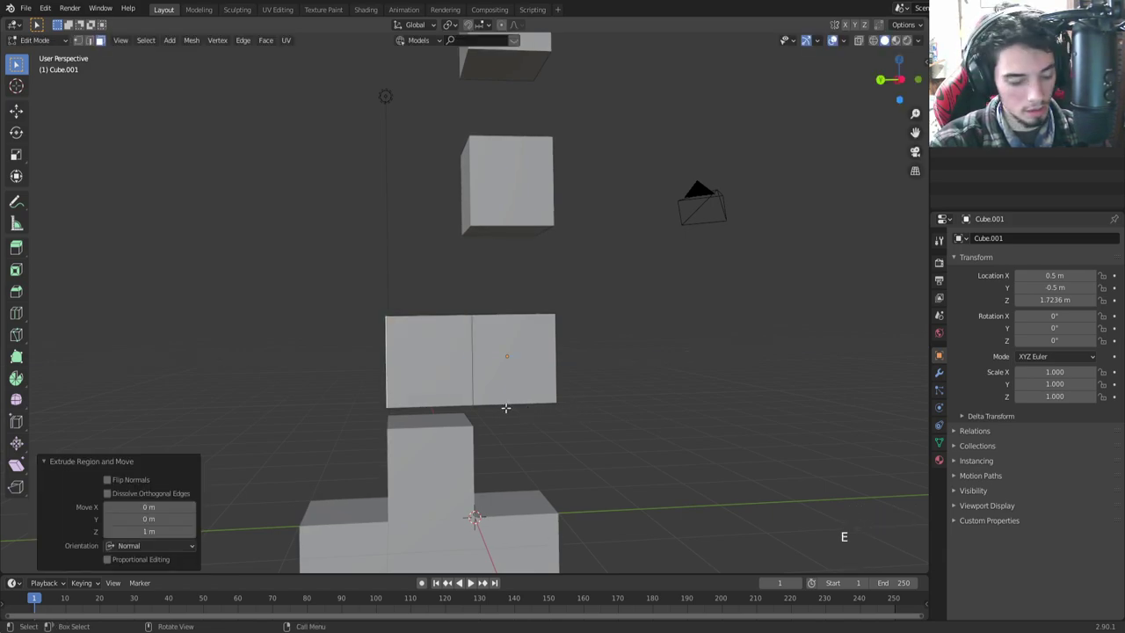
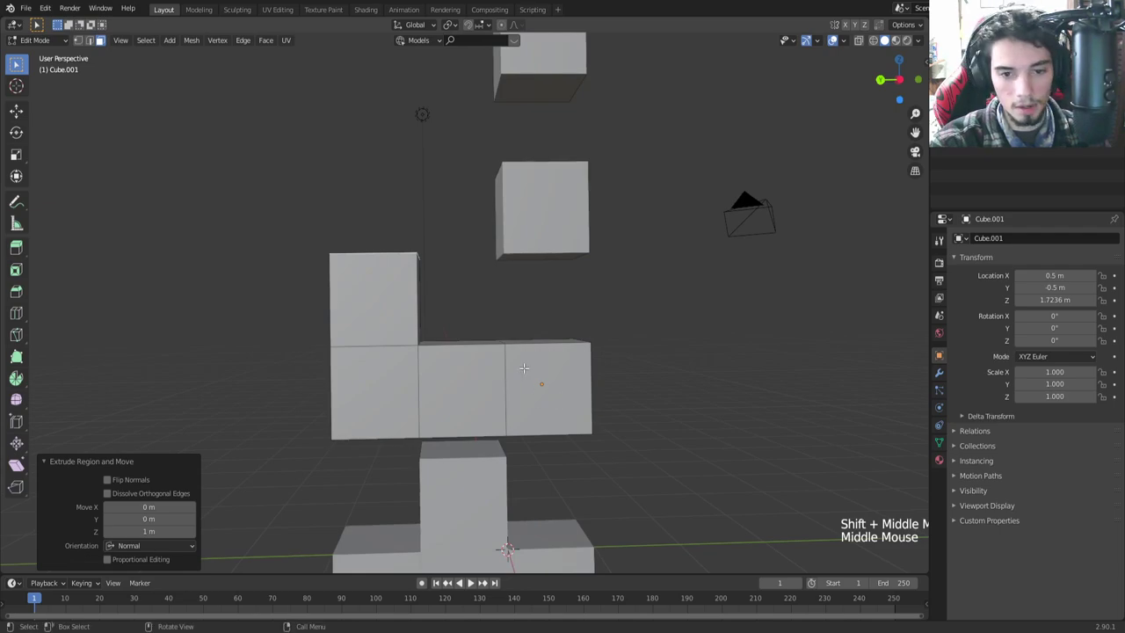
key("a")
right_click(515, 334)
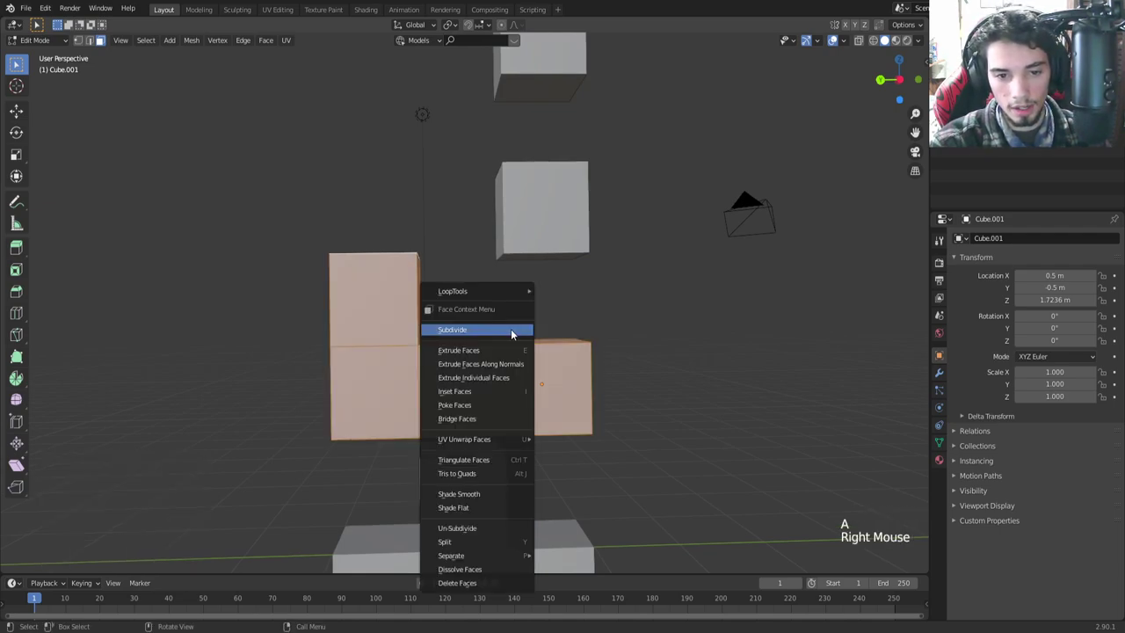
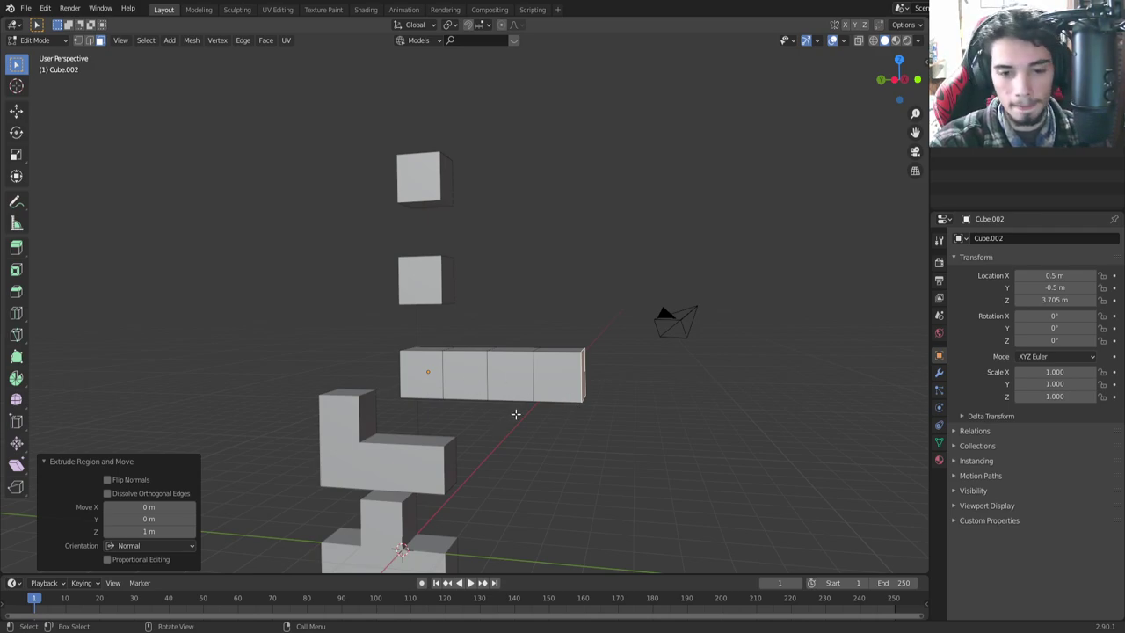
Step: Select every face of the straight four-block I piece
key("a")
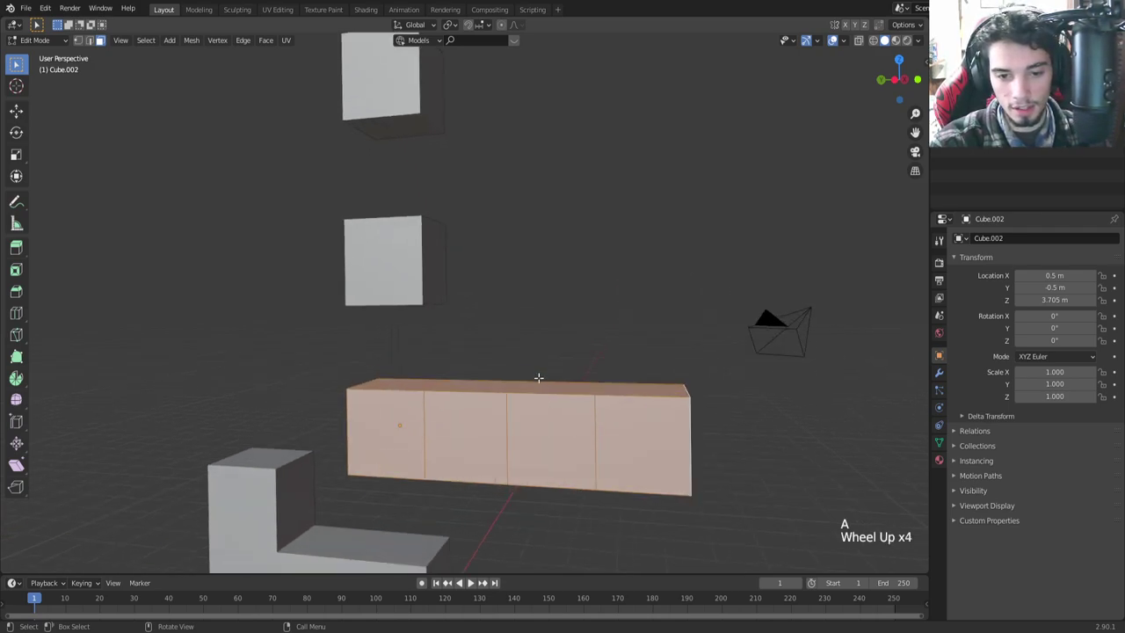
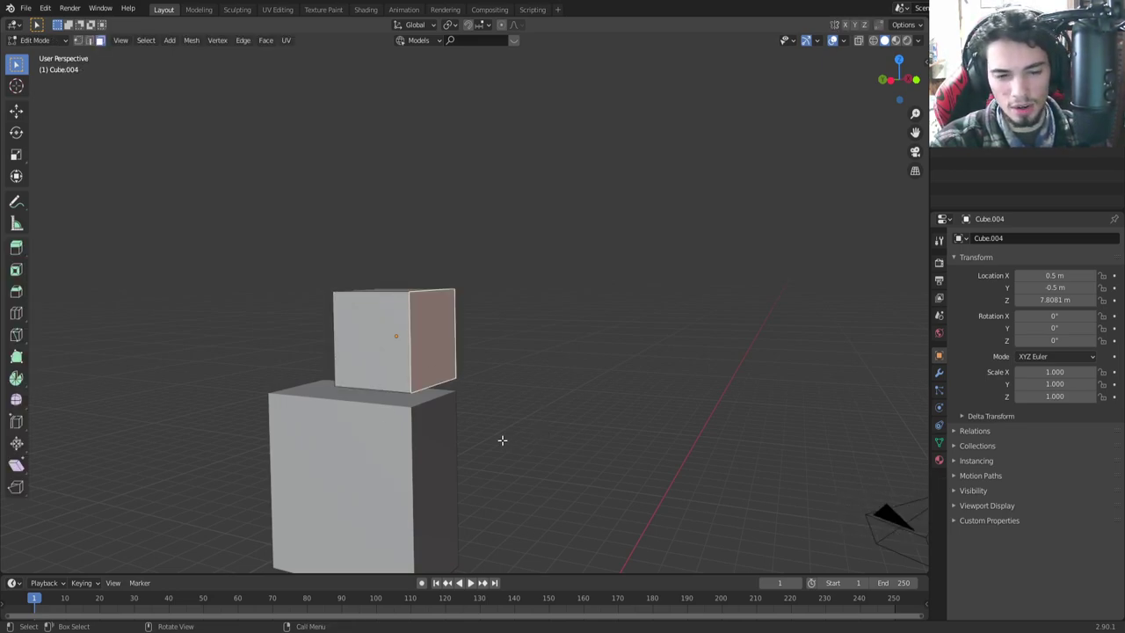
Step: Extrude the top cube into a zigzag S piece and centre its origin on its geometry
key("e")
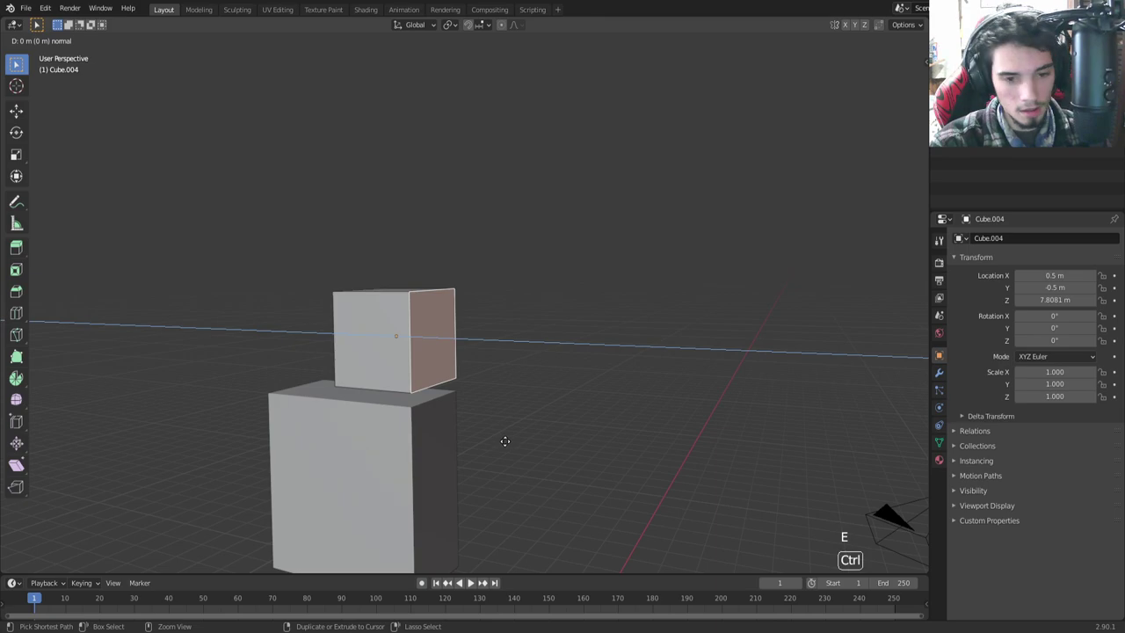
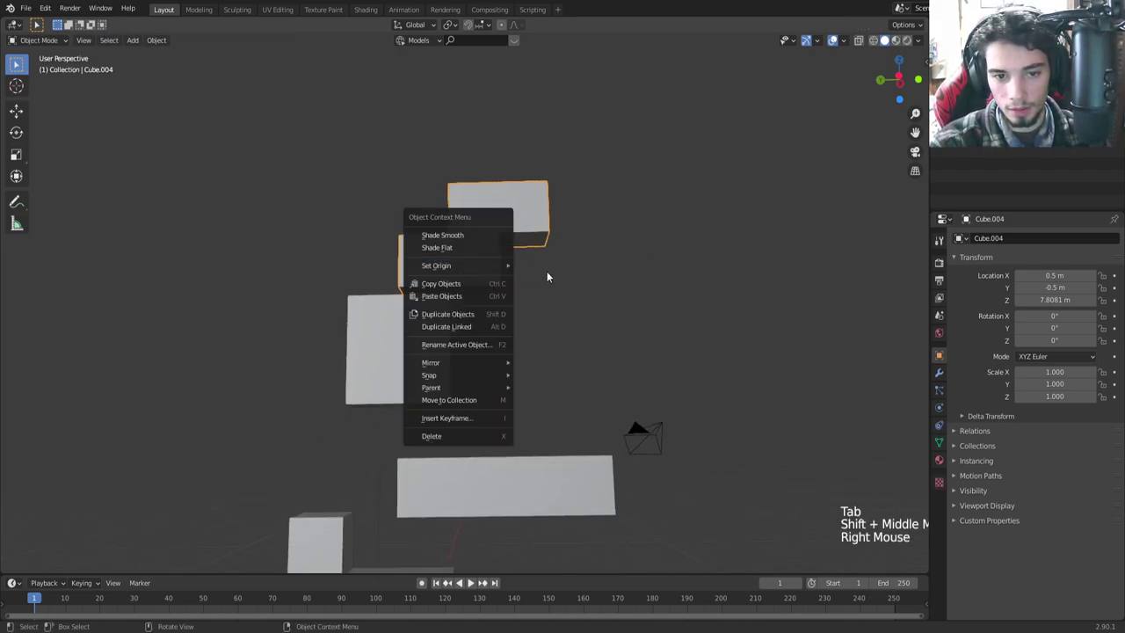
middle_click(506, 408)
left_click(429, 343)
right_click(452, 371)
middle_click(501, 456)
left_click(516, 361)
Step: Select the L piece and orbit the view to face the arranged pieces
left_click(424, 510)
scroll("down", 3)
middle_click(476, 424)
middle_click(439, 440)
middle_click(437, 342)
scroll("down", 3)
scroll("up", 3)
middle_click(478, 495)
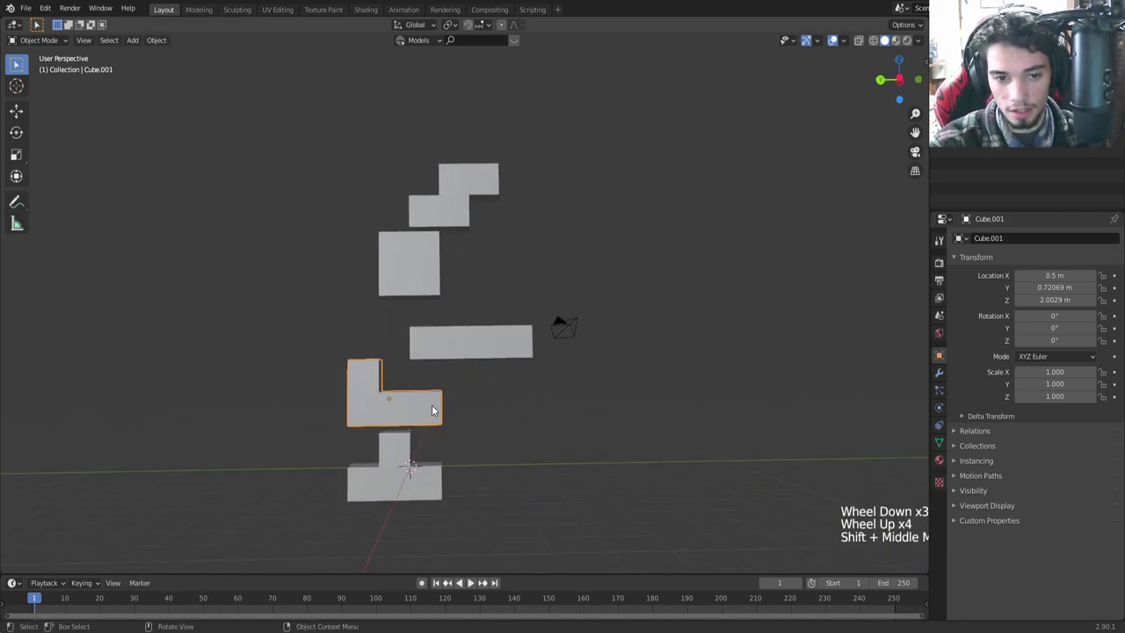
scroll("down", 3)
scroll("up", 3)
middle_click(414, 454)
scroll("down", 3)
Step: Duplicate the L piece, move the copy along Y and rotate it 180° on Z
key("shift+d")
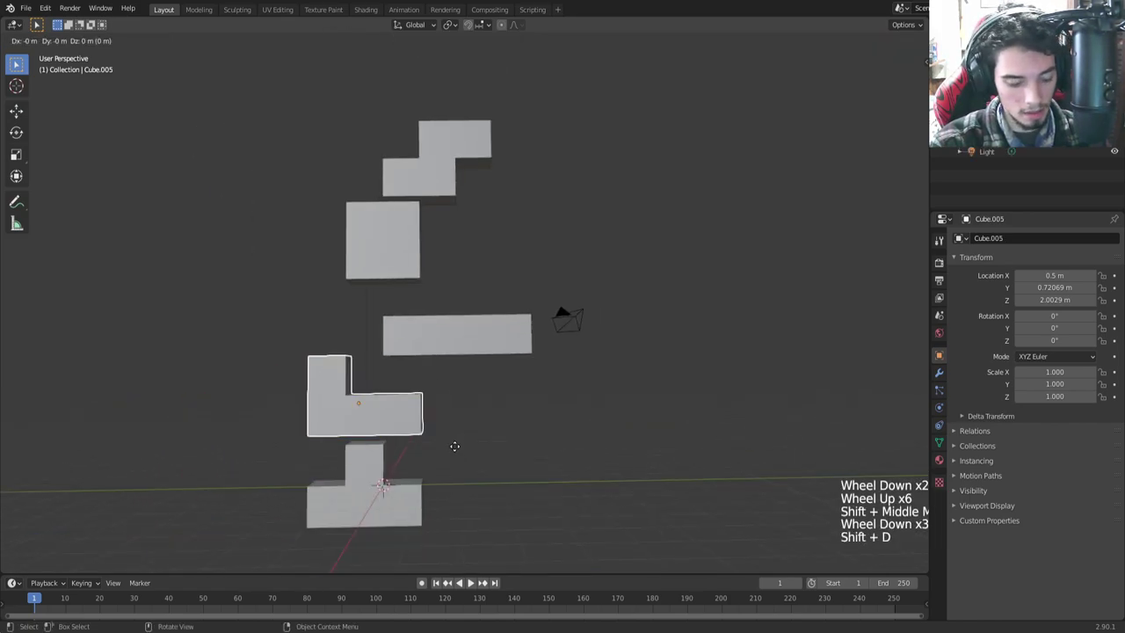
middle_click(658, 417)
key("r")
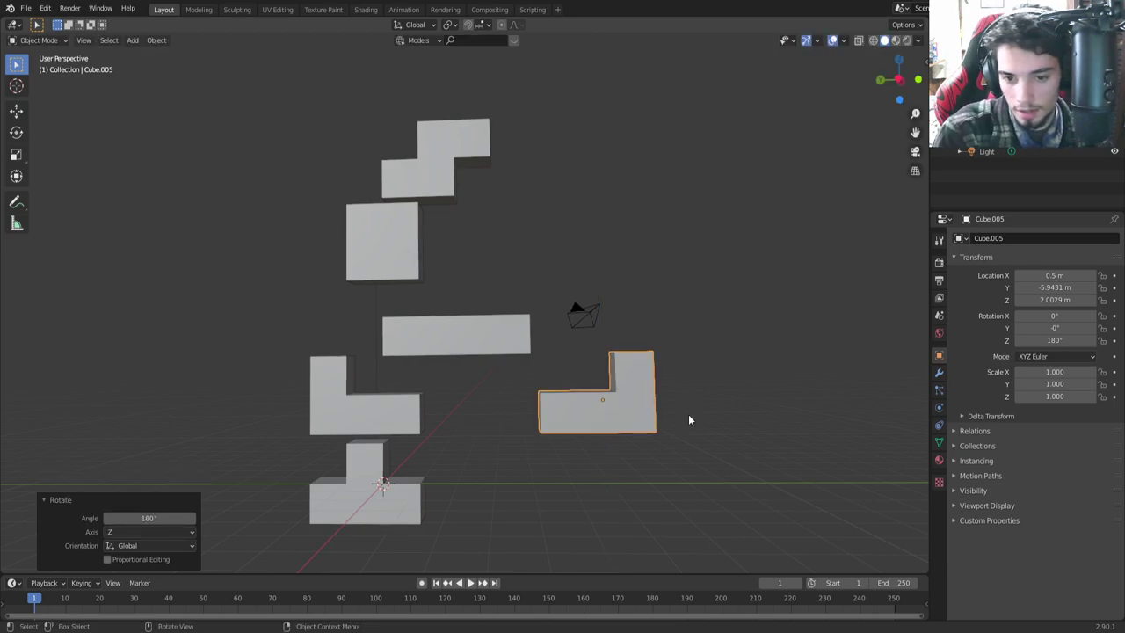
scroll("up", 3)
scroll("down", 3)
middle_click(598, 206)
Step: Duplicate the S piece, move the copy along Y and rotate it 180° on Z into a Z piece
left_click(452, 231)
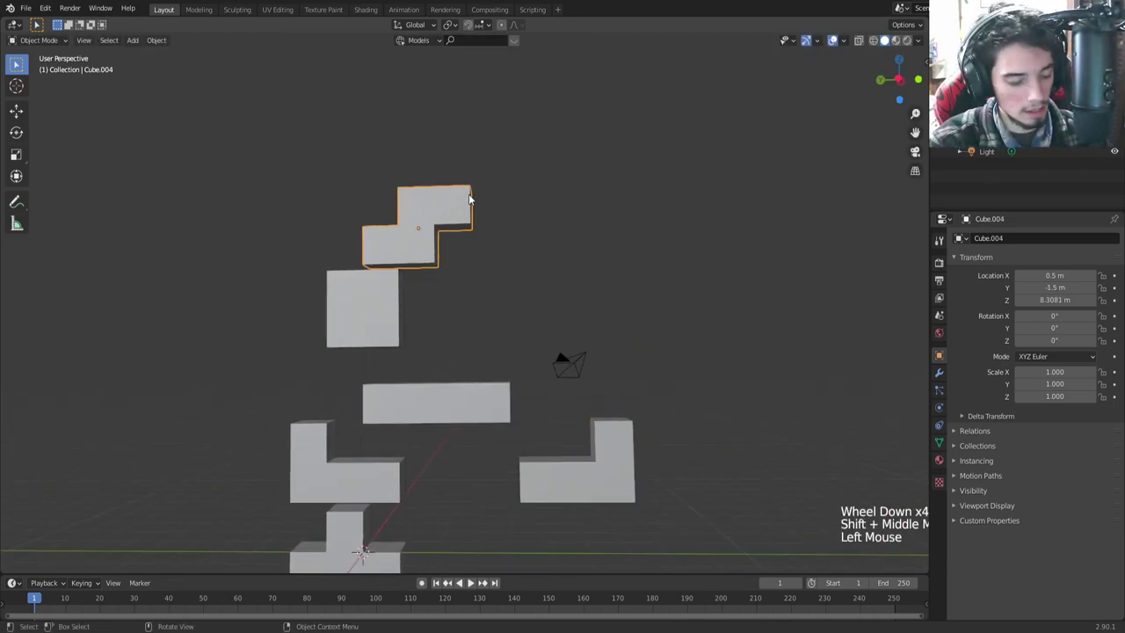
key("shift+d")
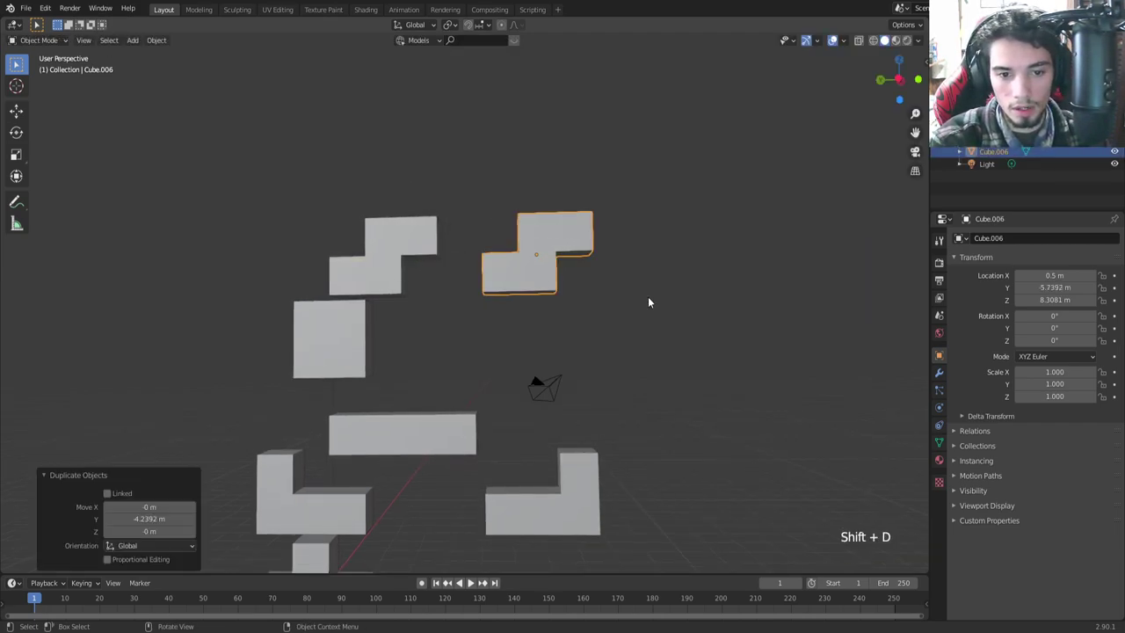
middle_click(597, 298)
key("r")
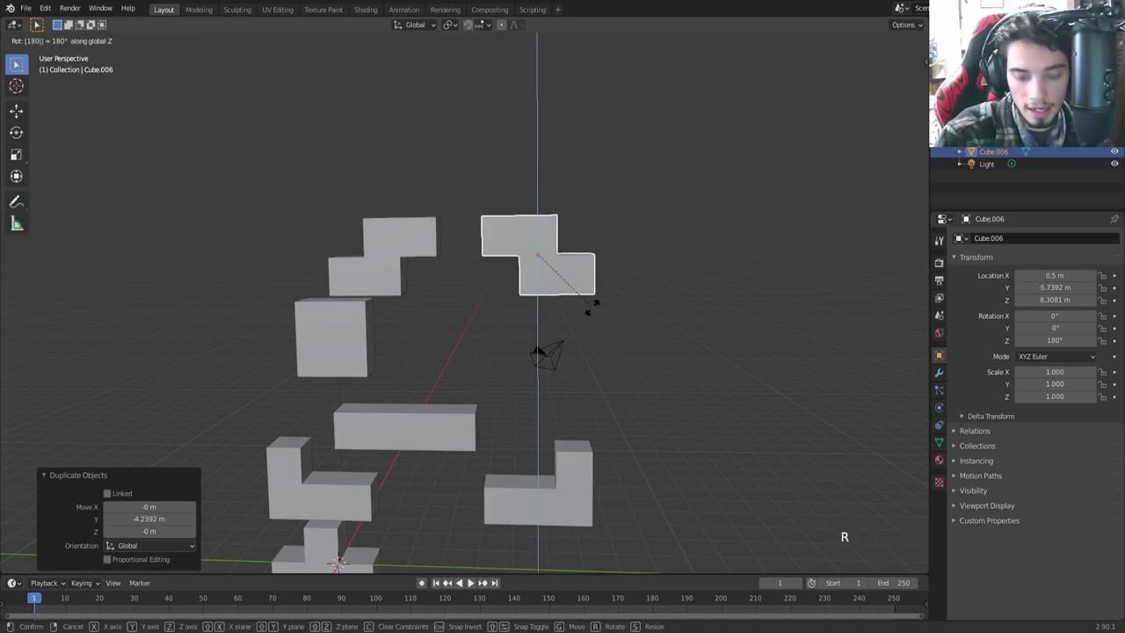
scroll("down", 3)
Step: Orbit around the arranged tetromino set to inspect it
middle_click(477, 427)
scroll("down", 3)
middle_click(454, 372)
middle_click(456, 366)
scroll("up", 3)
middle_click(417, 375)
middle_click(449, 461)
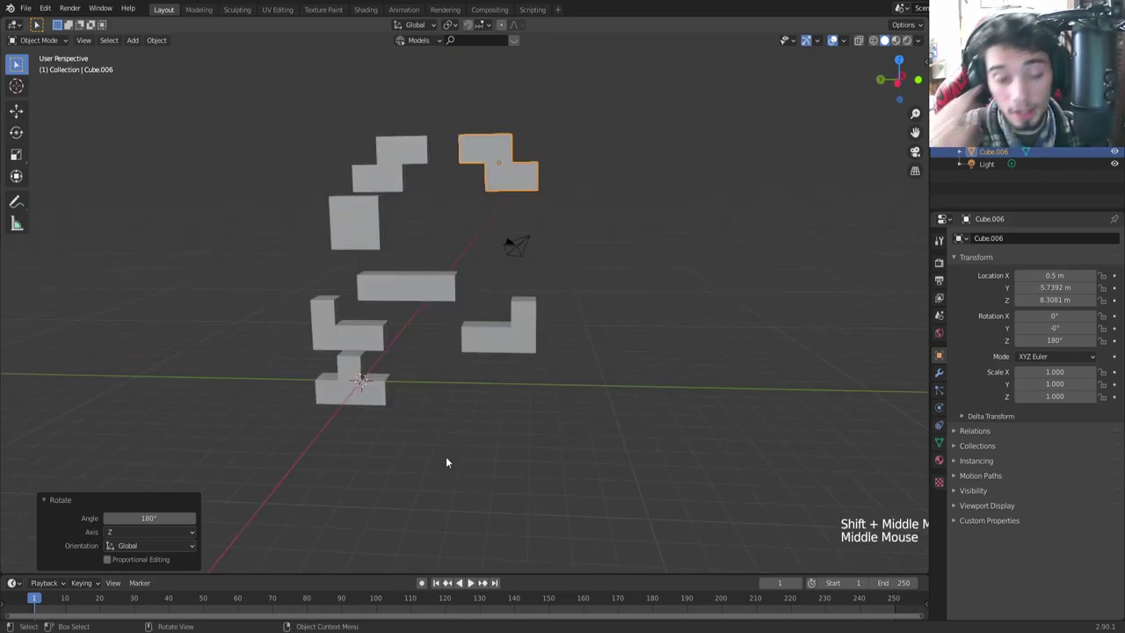
scroll("down", 3)
scroll("up", 3)
middle_click(480, 313)
middle_click(476, 328)
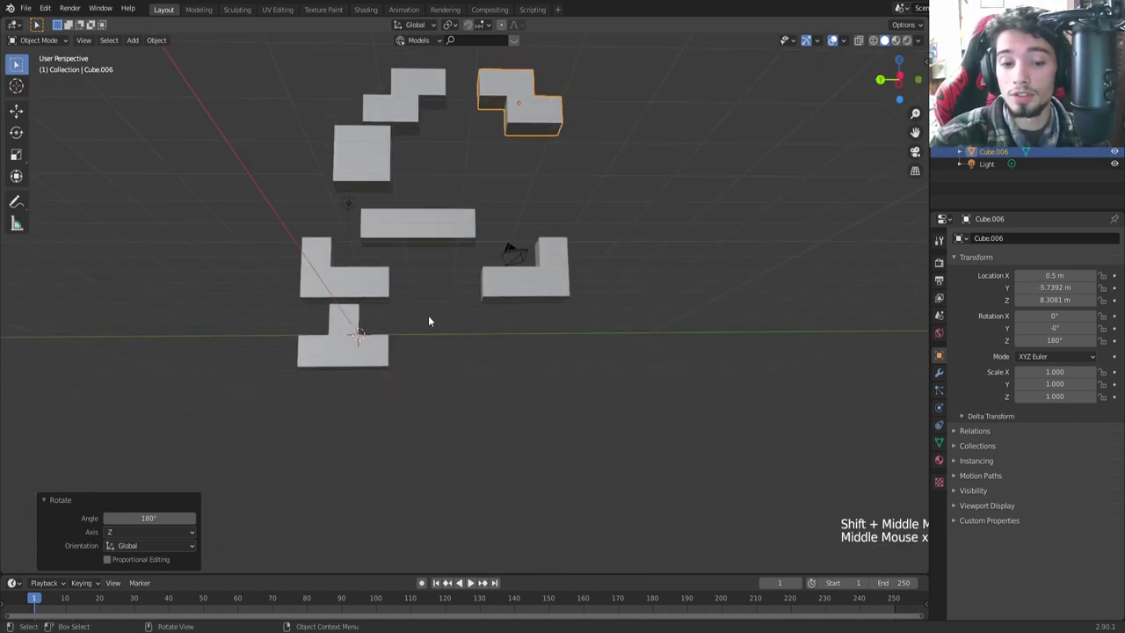
scroll("down", 3)
middle_click(383, 396)
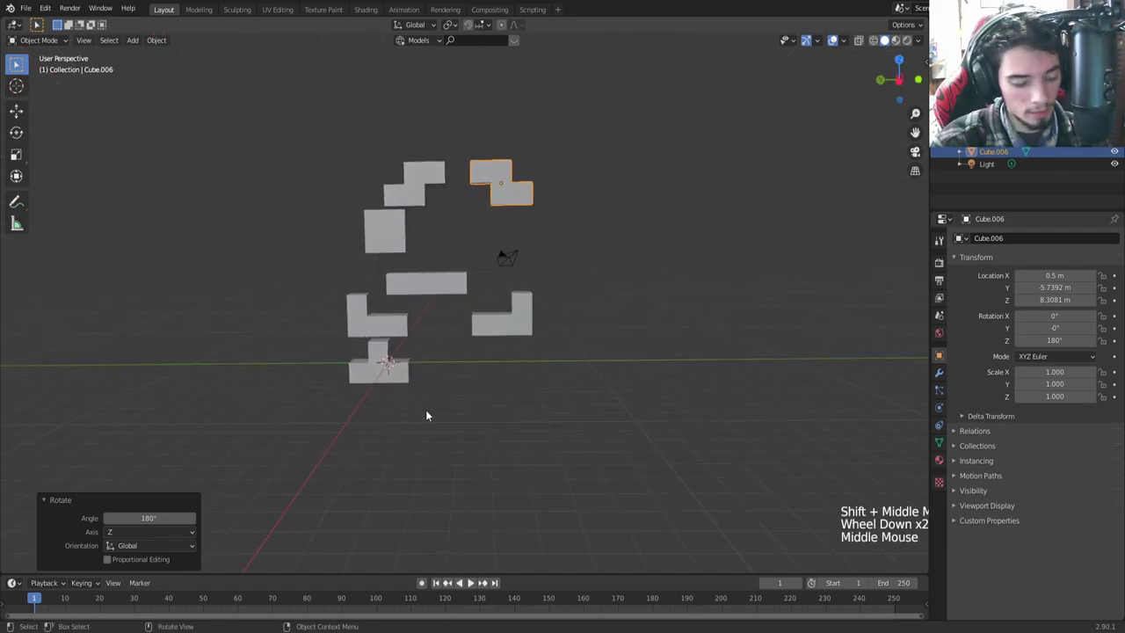
Step: Add a plane from the Shift+A menu and scale it about 21.6 times into a large ground
key("shift+a")
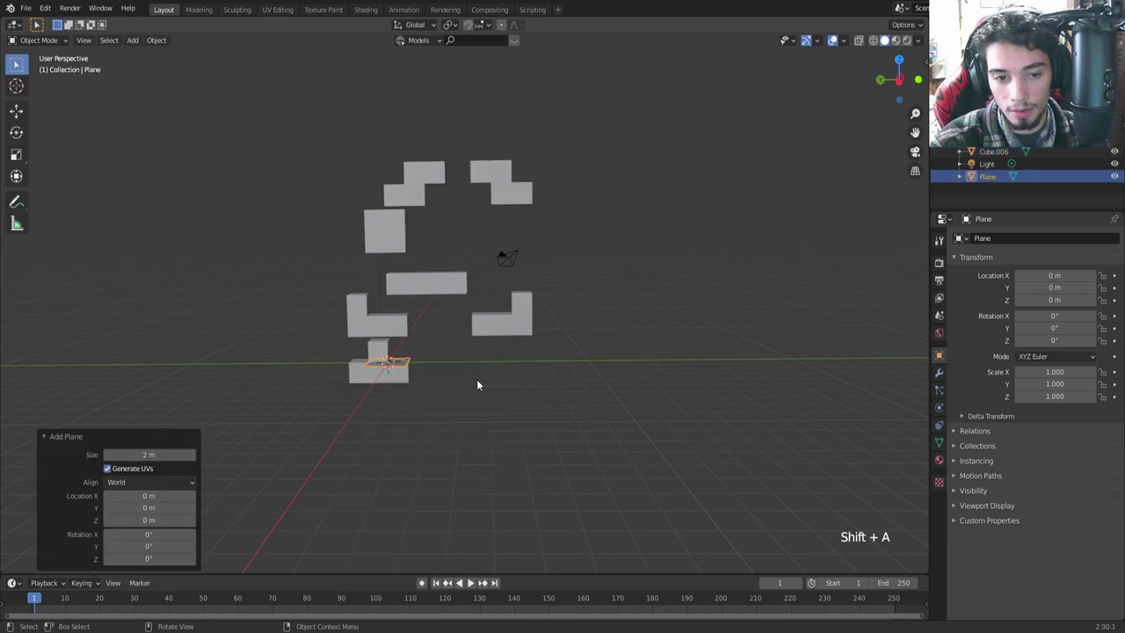
middle_click(410, 390)
scroll("up", 3)
middle_click(410, 411)
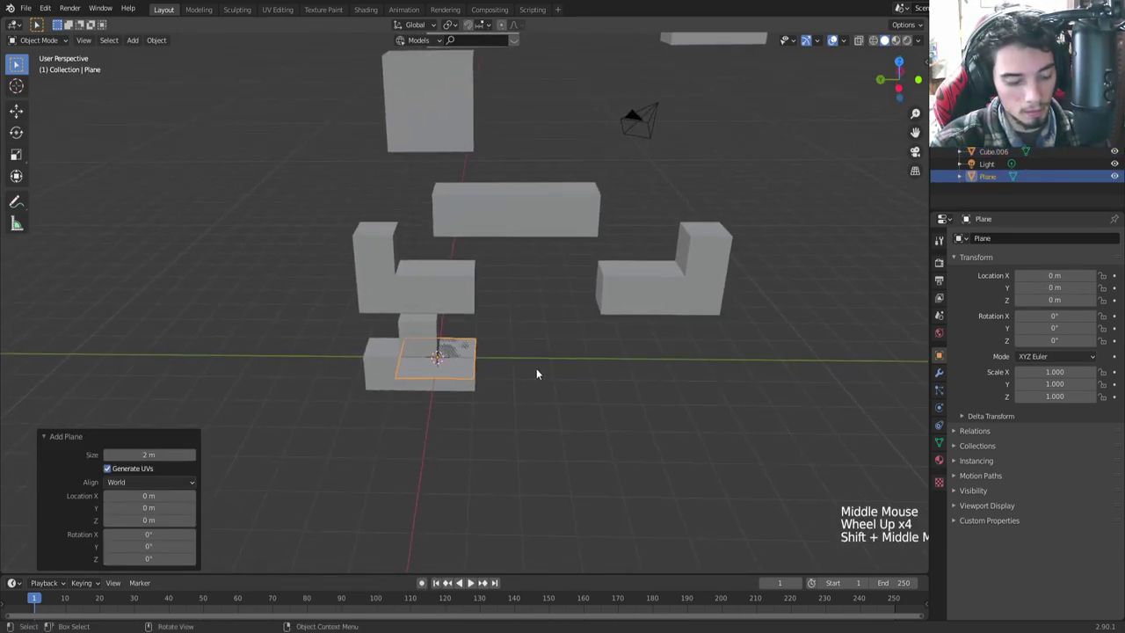
key("s")
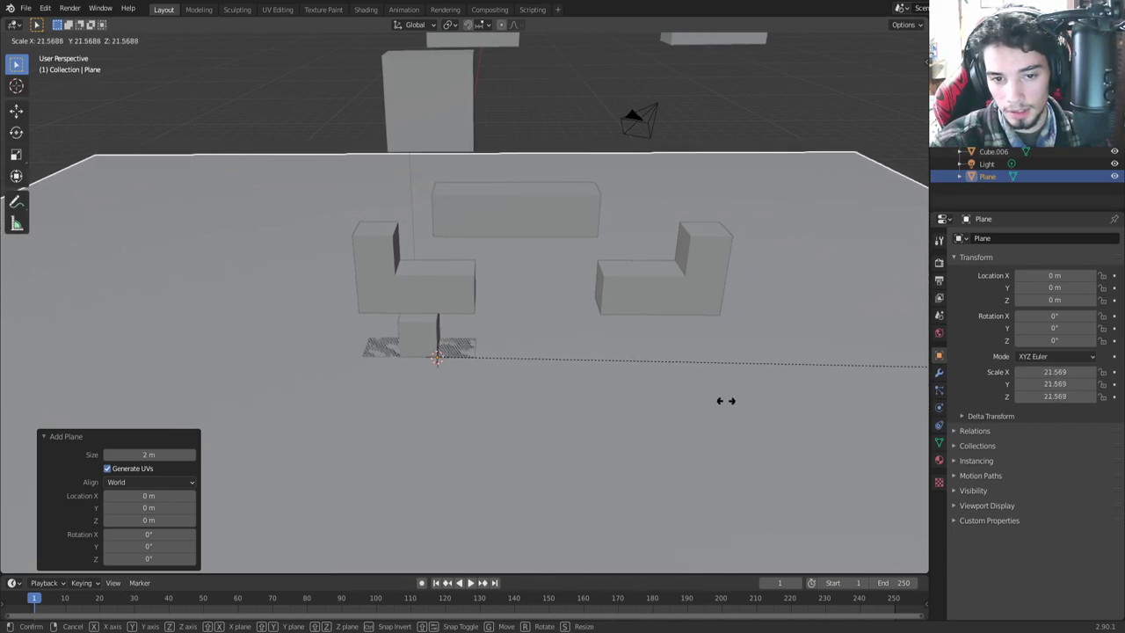
scroll("down", 3)
middle_click(575, 415)
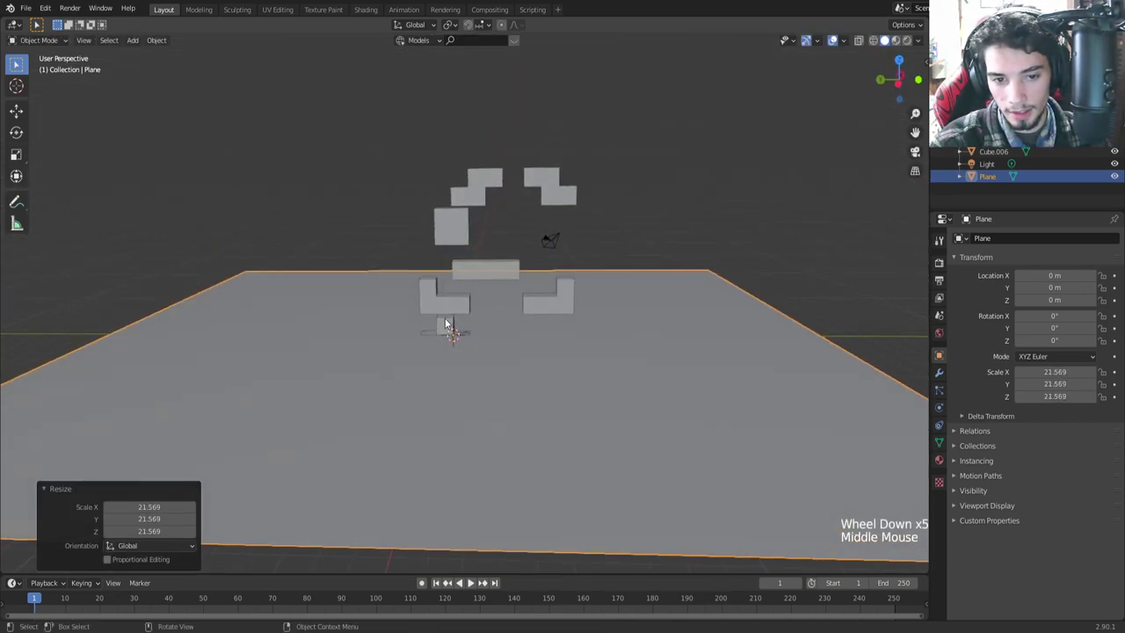
Step: Move the ground plane down Z to about -3.74 m beneath the floating pieces
left_click(449, 324)
key("g")
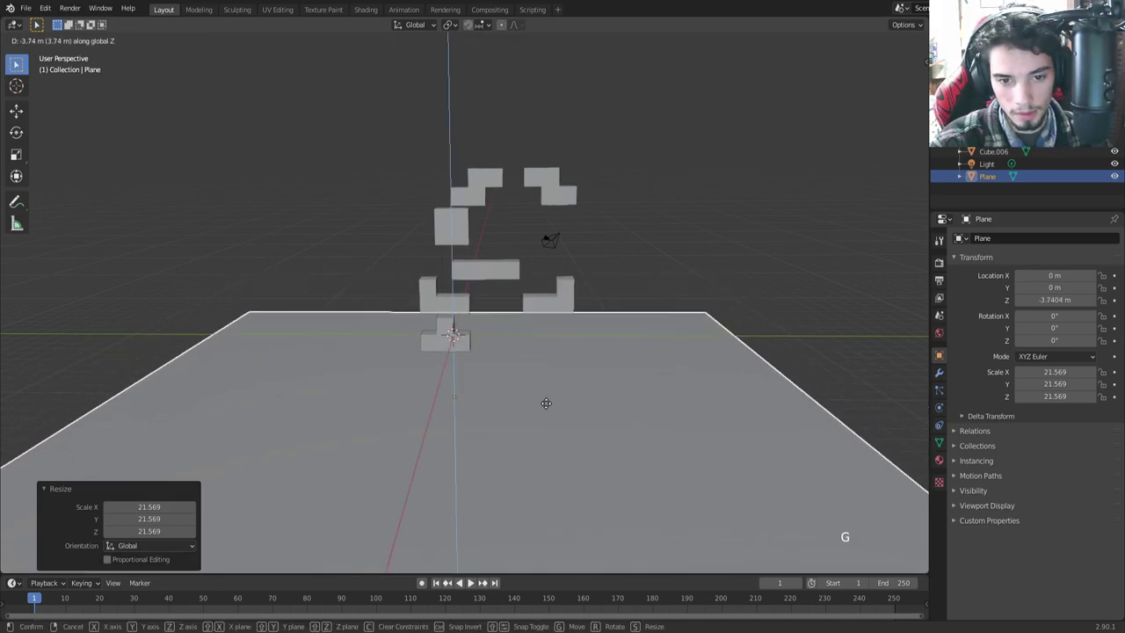
middle_click(588, 391)
middle_click(589, 299)
middle_click(586, 302)
scroll("up", 3)
middle_click(491, 336)
Step: Select the T piece and bring it closer into view
left_click(480, 345)
scroll("up", 3)
middle_click(484, 379)
scroll("down", 3)
middle_click(564, 396)
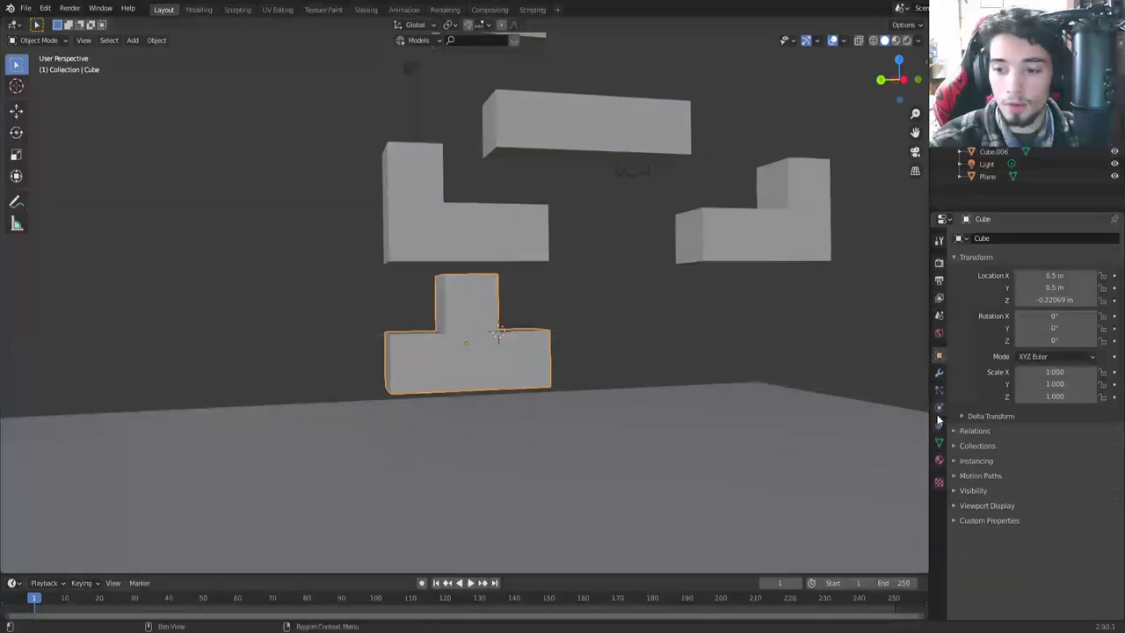
Step: Add cloth physics to the T piece using the Rubber preset
left_click(943, 412)
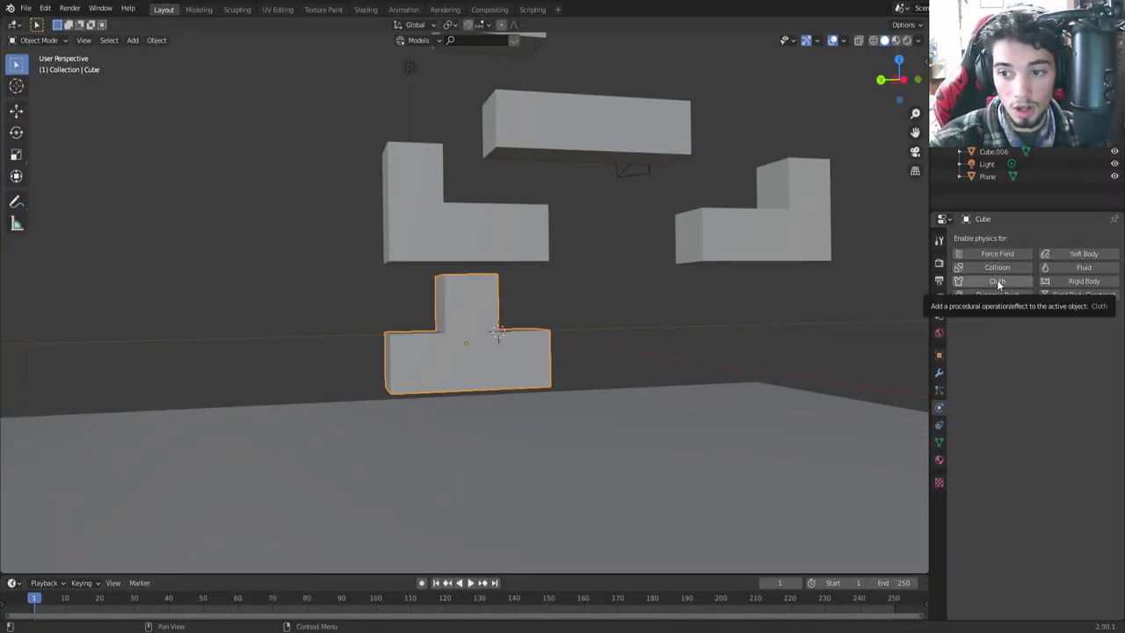
left_click(1003, 285)
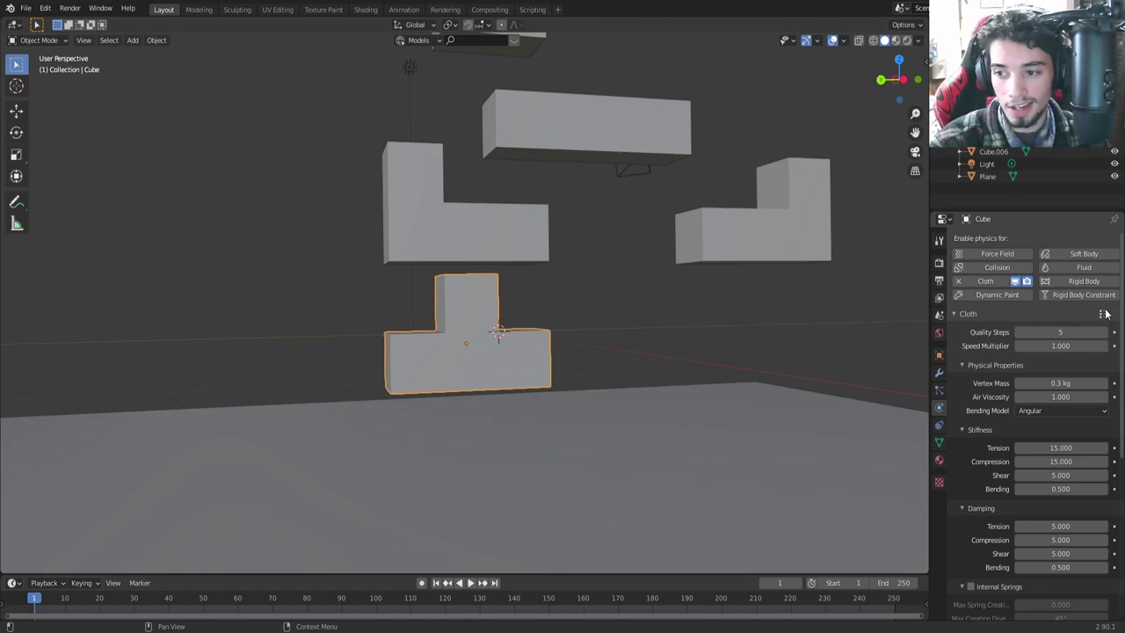
left_click(1107, 318)
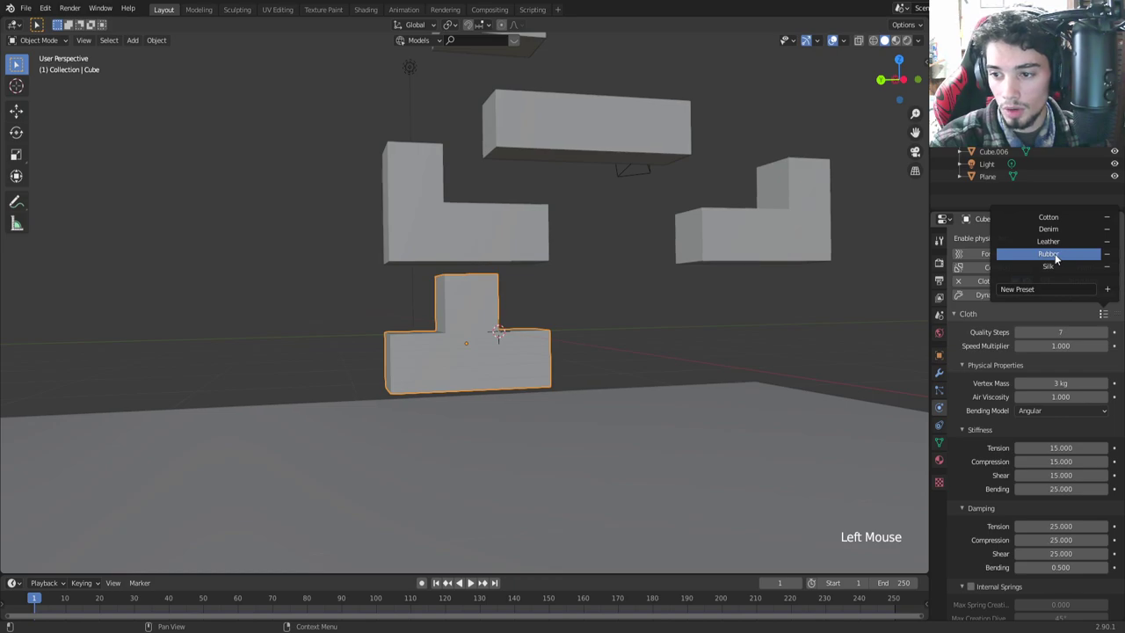
Step: Enable internal Pressure in the cloth settings, left at its default of 5
scroll("down", 3)
scroll("up", 3)
scroll("down", 3)
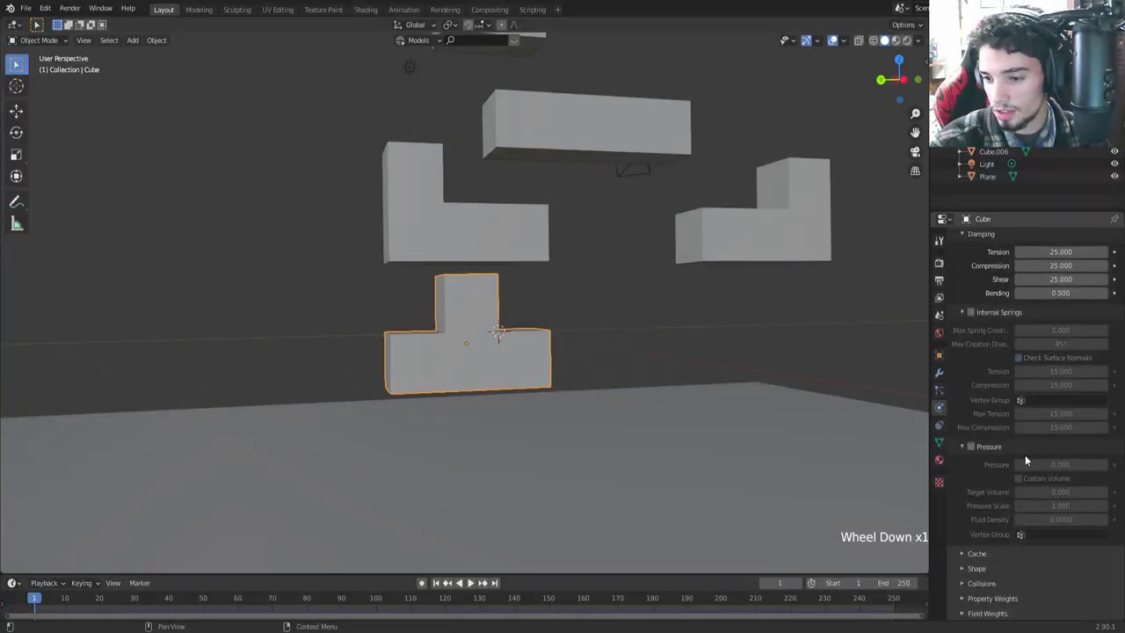
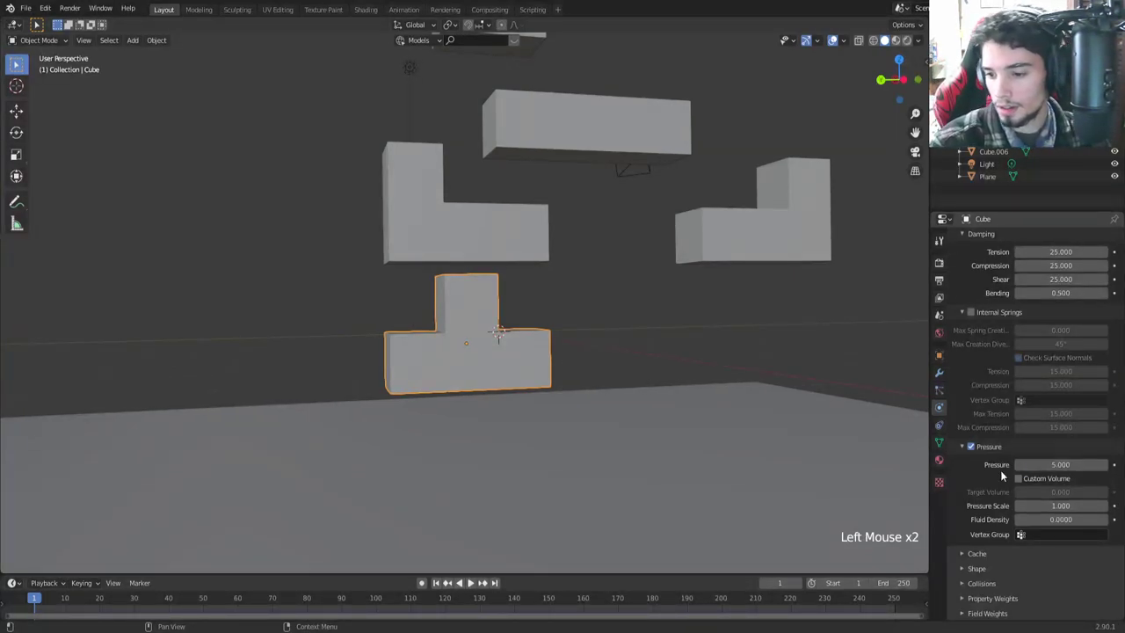
scroll("down", 3)
left_click(997, 586)
scroll("down", 3)
left_click(975, 523)
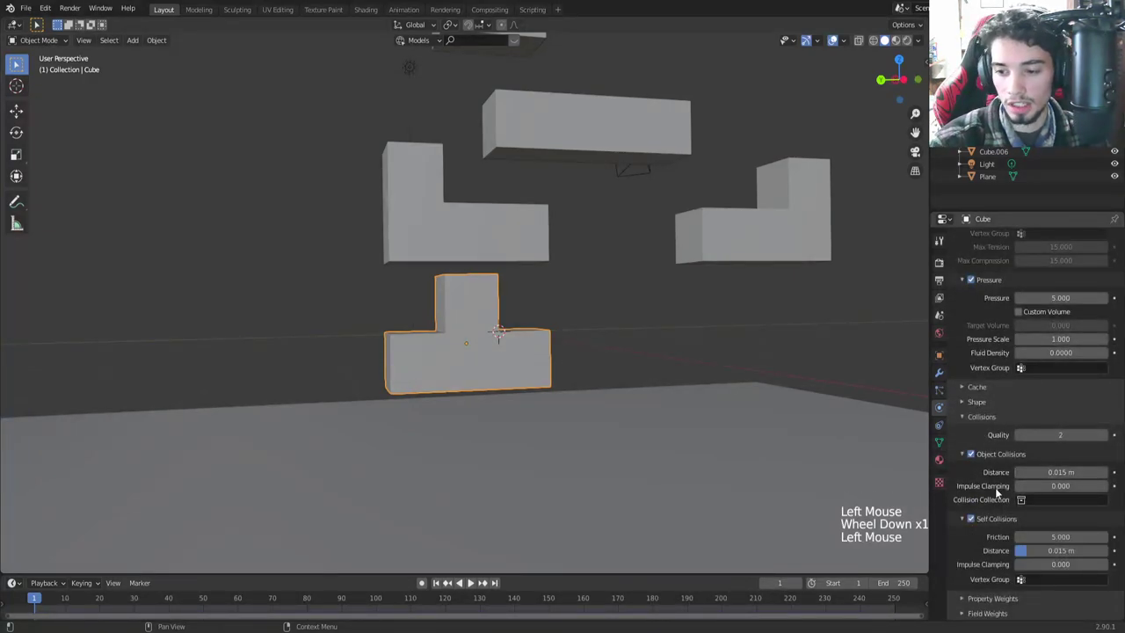
scroll("down", 3)
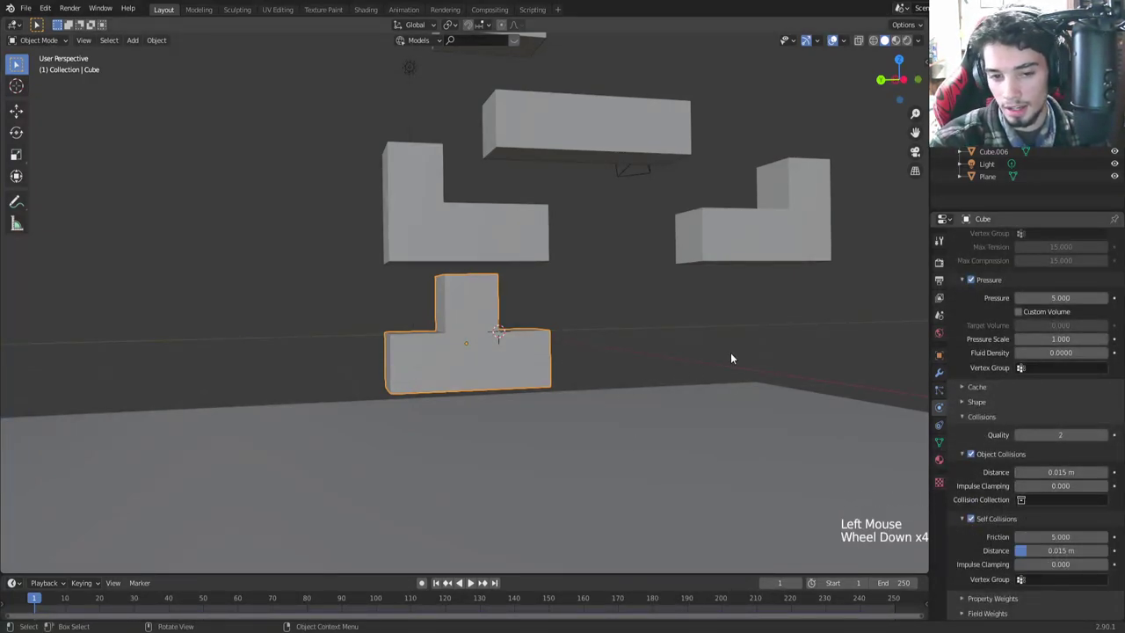
middle_click(606, 407)
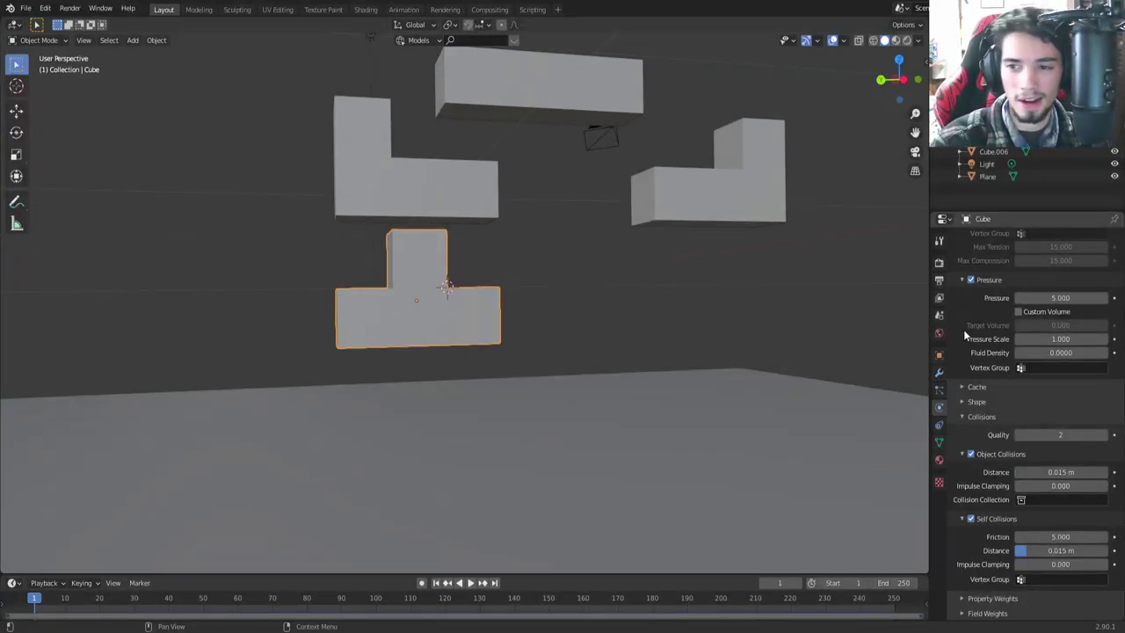
scroll("up", 3)
scroll("down", 3)
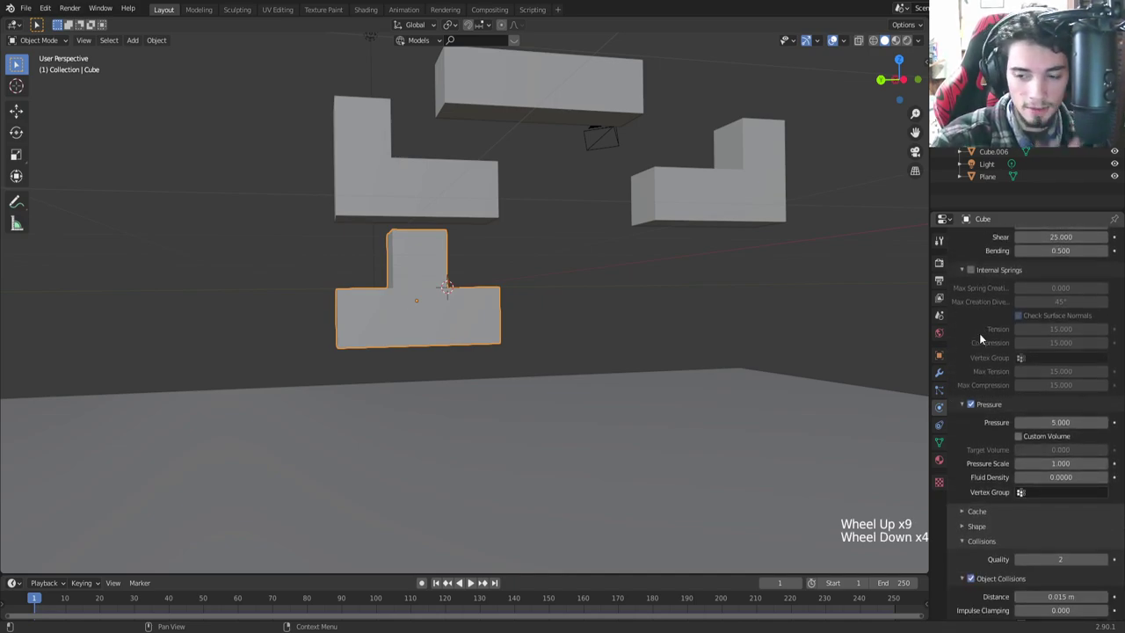
scroll("down", 3)
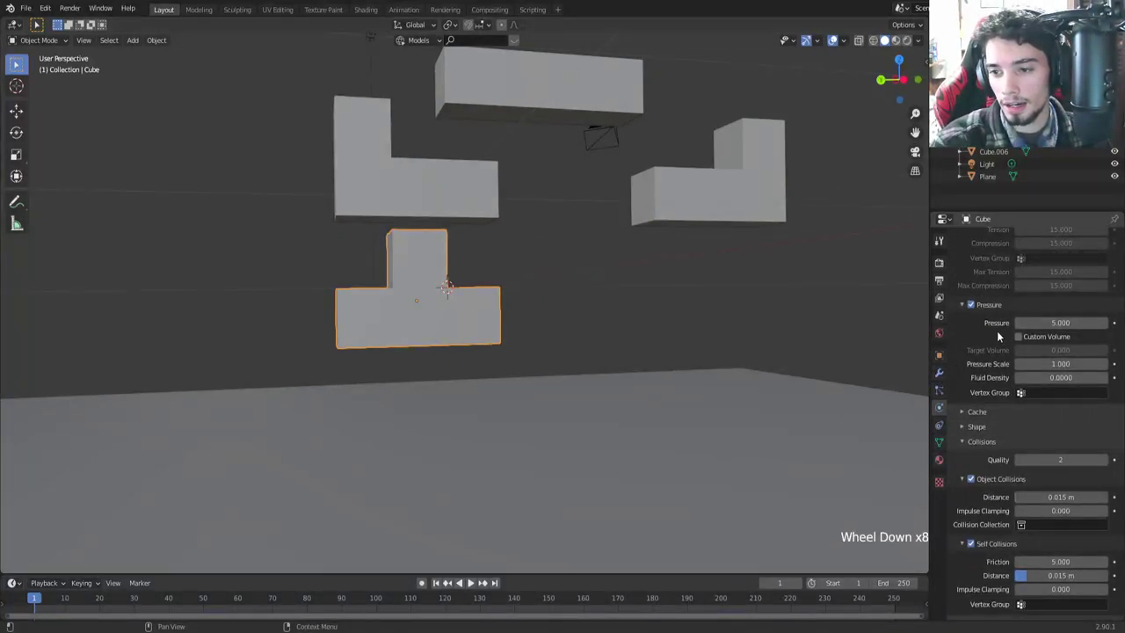
scroll("up", 3)
scroll("down", 3)
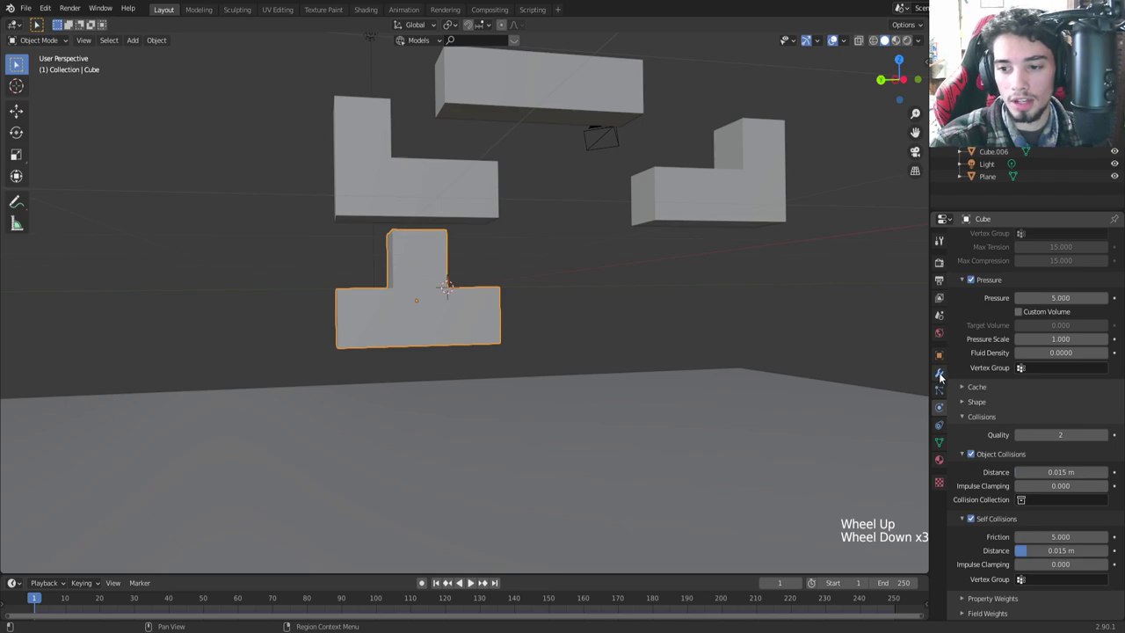
Step: Add a Subdivision Surface modifier to the T piece with Levels Viewport 2
left_click(946, 378)
left_click(997, 242)
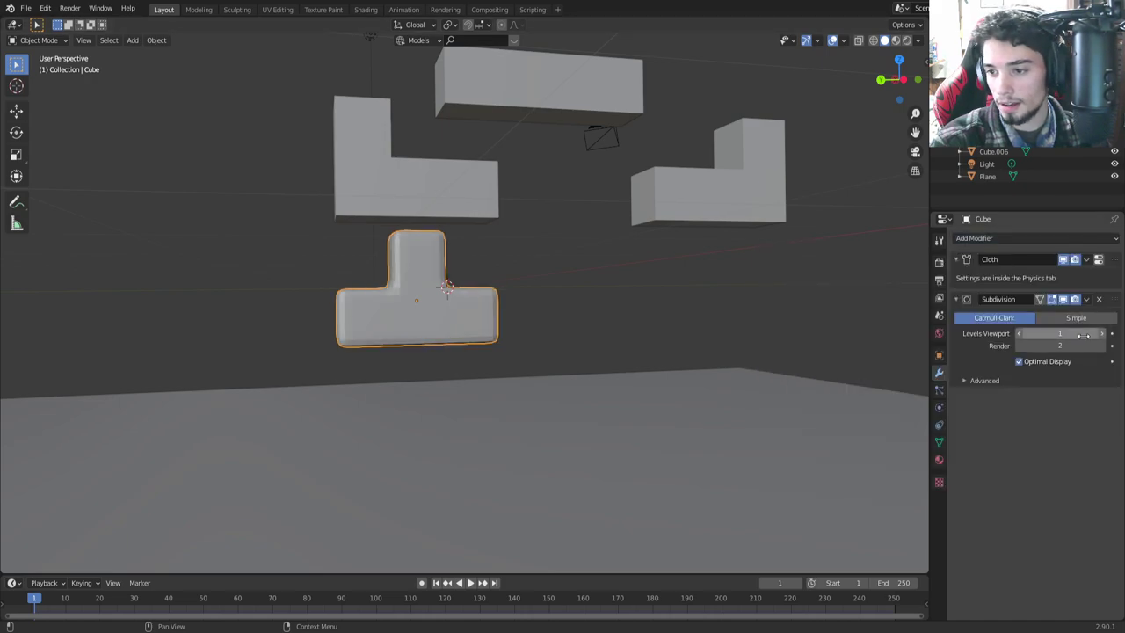
left_click(1107, 340)
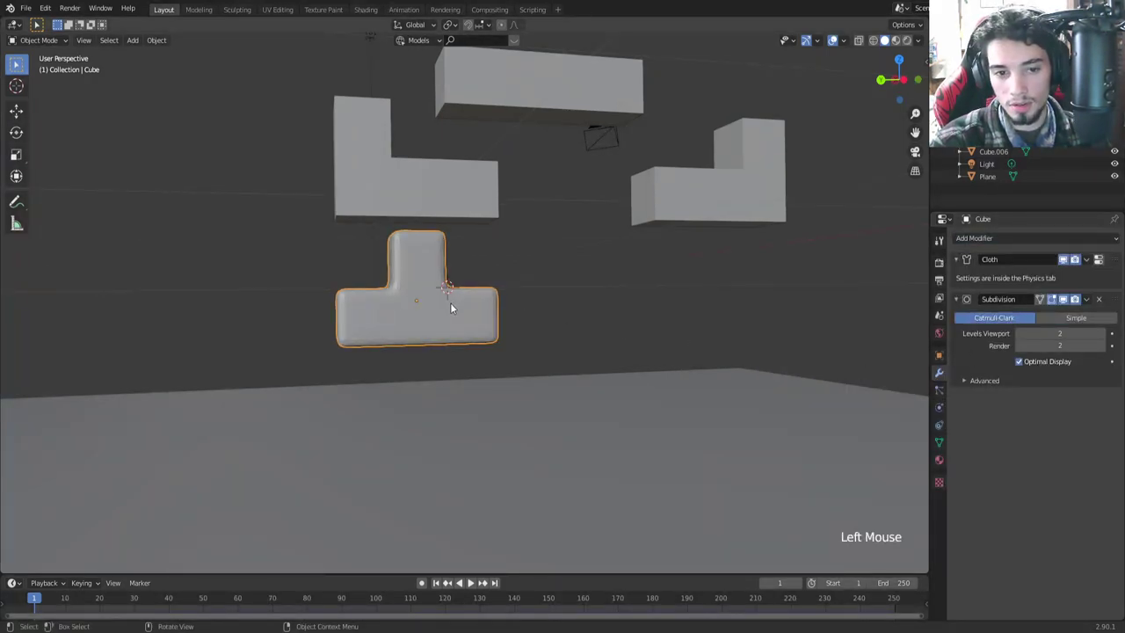
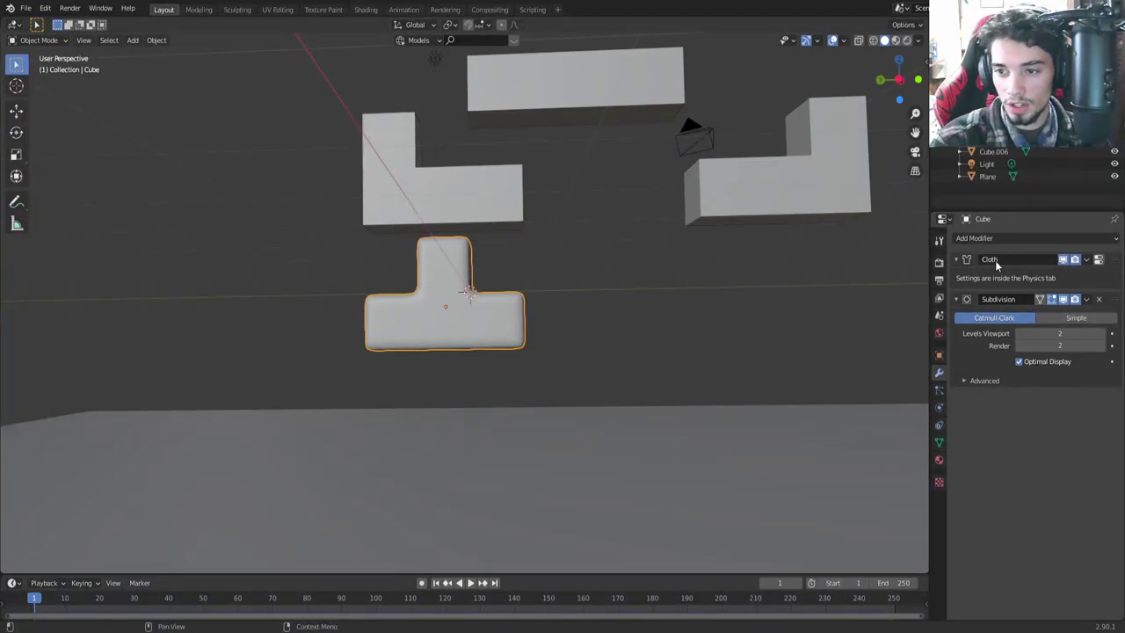
Step: Add Collision physics to the T piece and move it above the Subdivision modifier
left_click(947, 417)
scroll("up", 3)
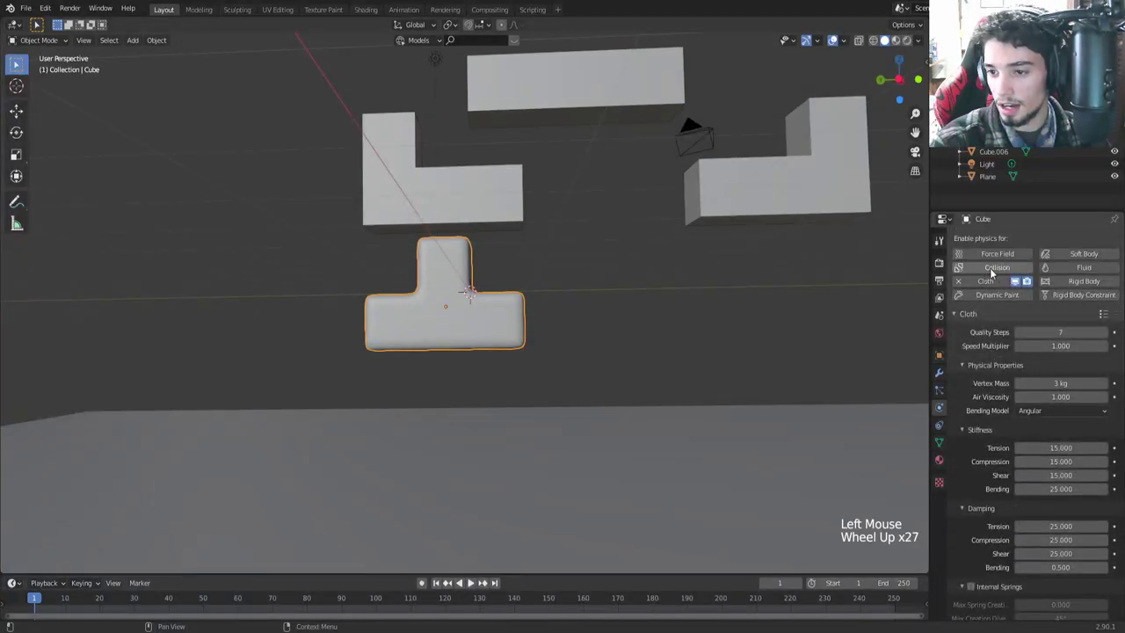
left_click(995, 274)
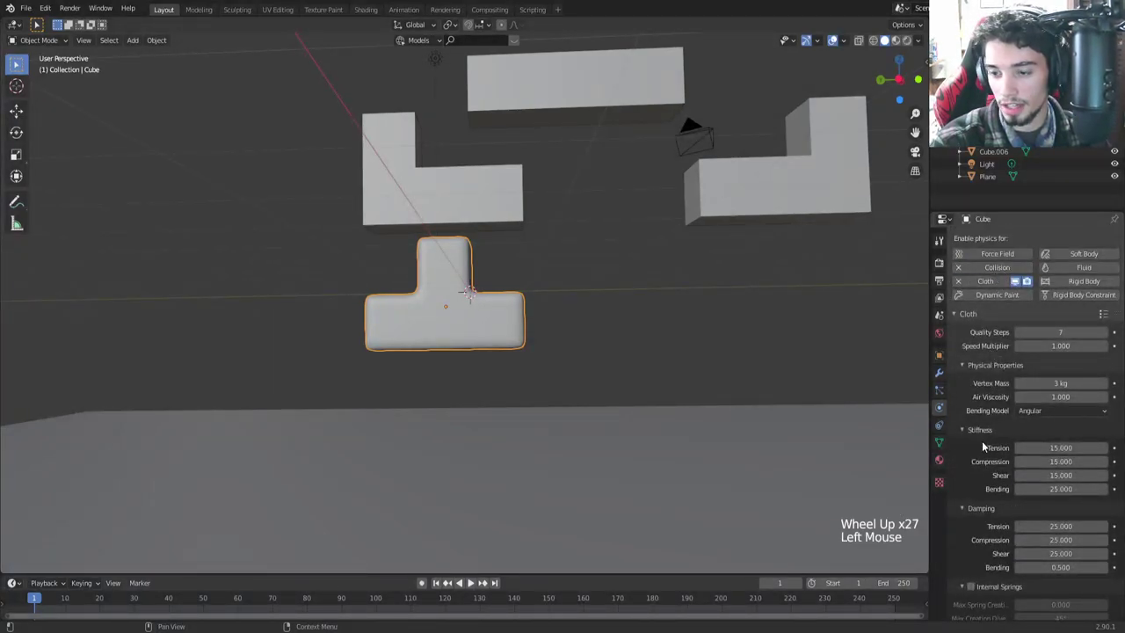
left_click(943, 380)
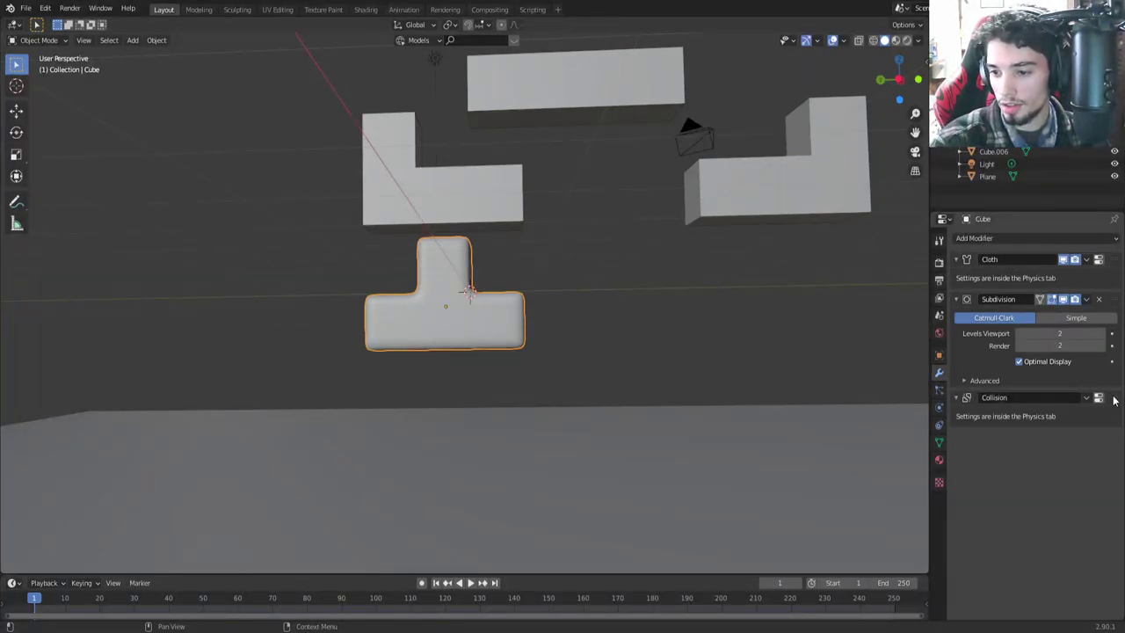
left_click(1118, 401)
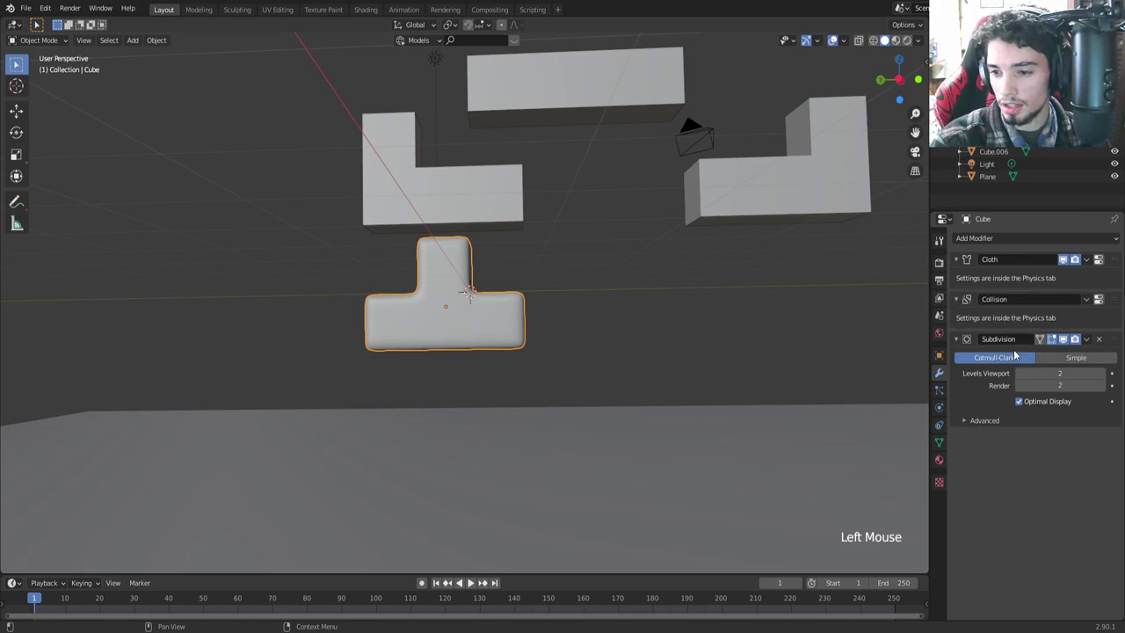
Step: Orbit out to view all seven pieces above the ground plane
middle_click(487, 387)
scroll("down", 3)
middle_click(550, 342)
key("shift+space")
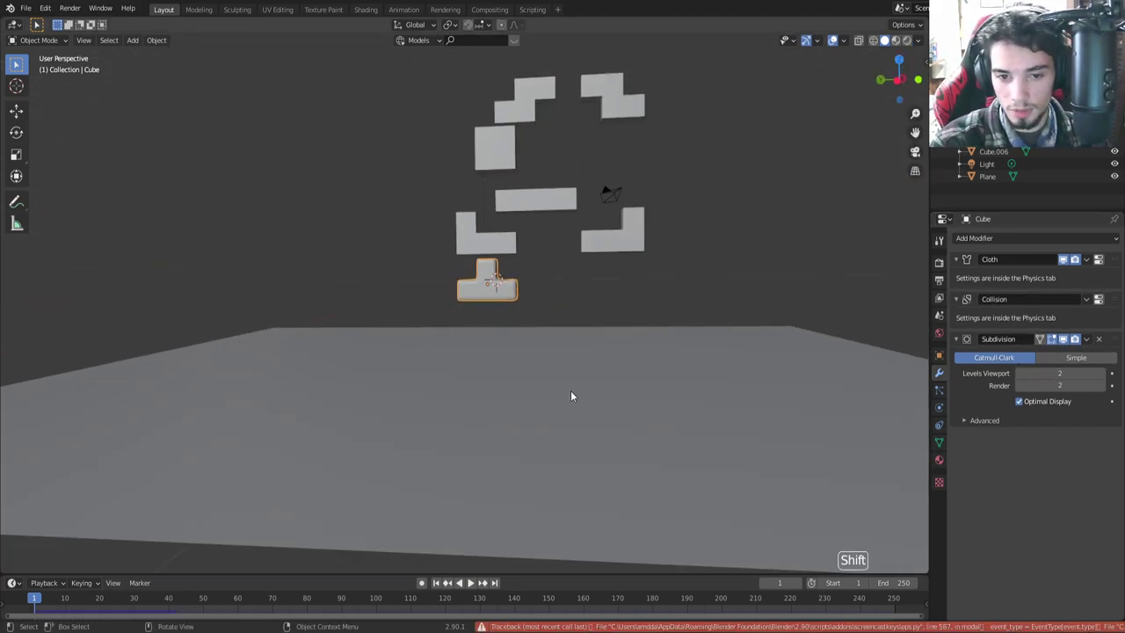